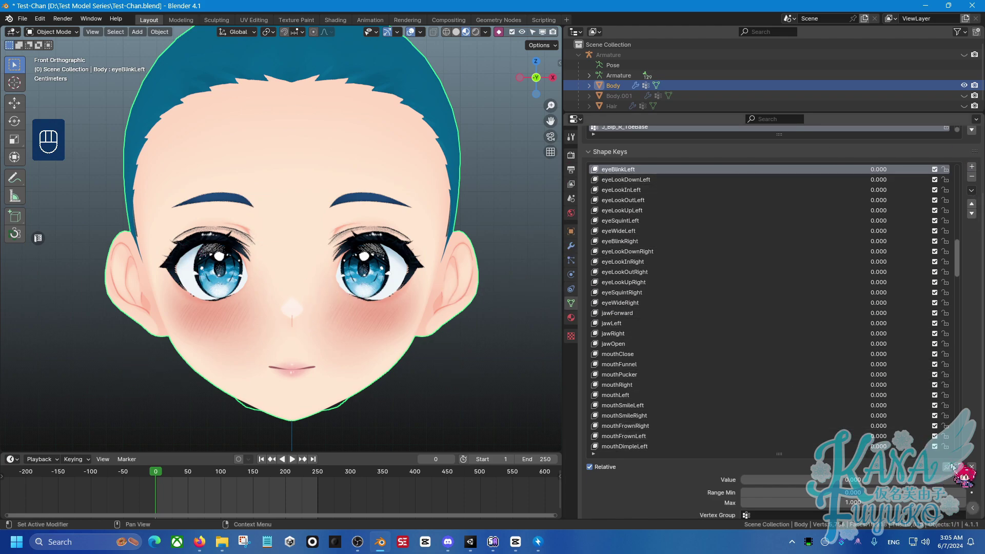
Pin the active shape key at full strength and preview eyeLookDownLeft and eyeLookInLeft
click(952, 472)
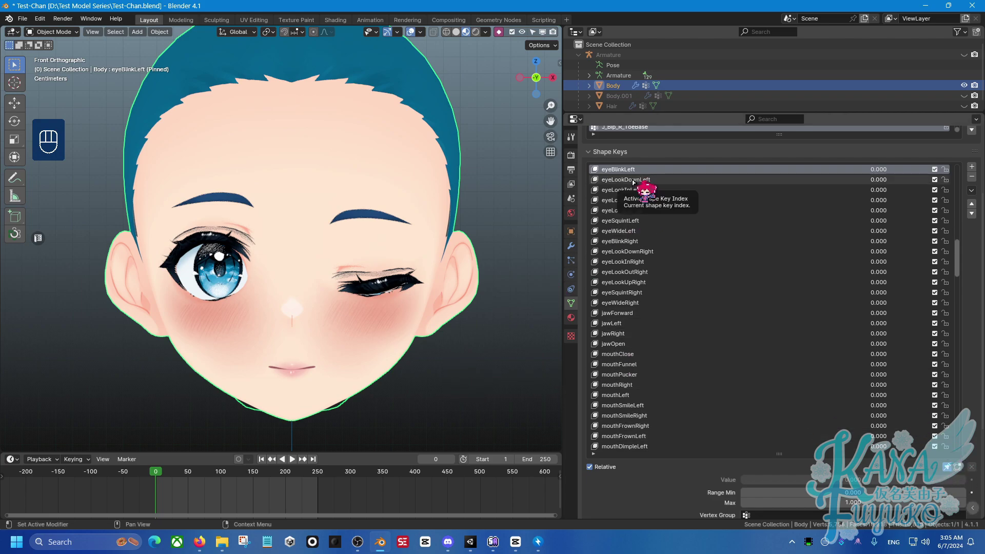
key(Down)
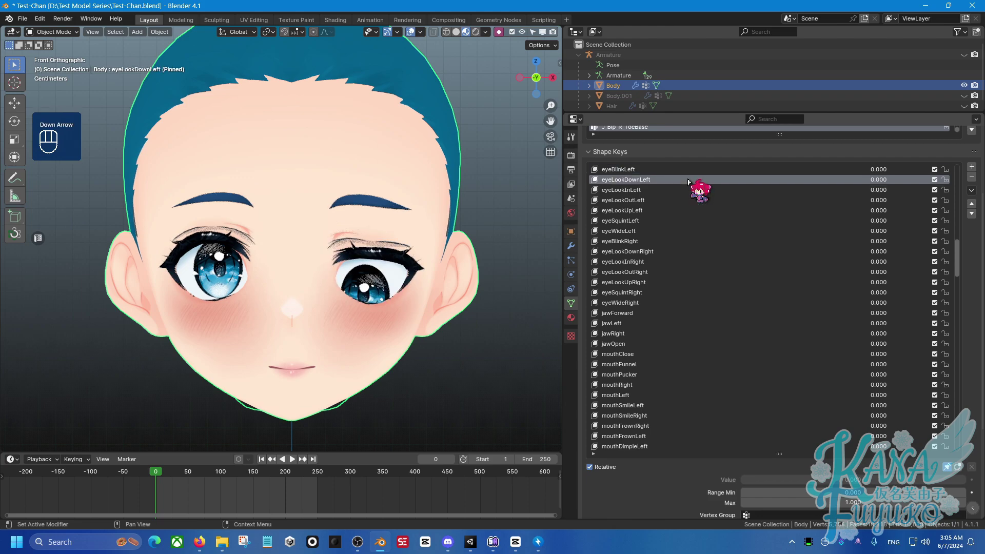
key(Down)
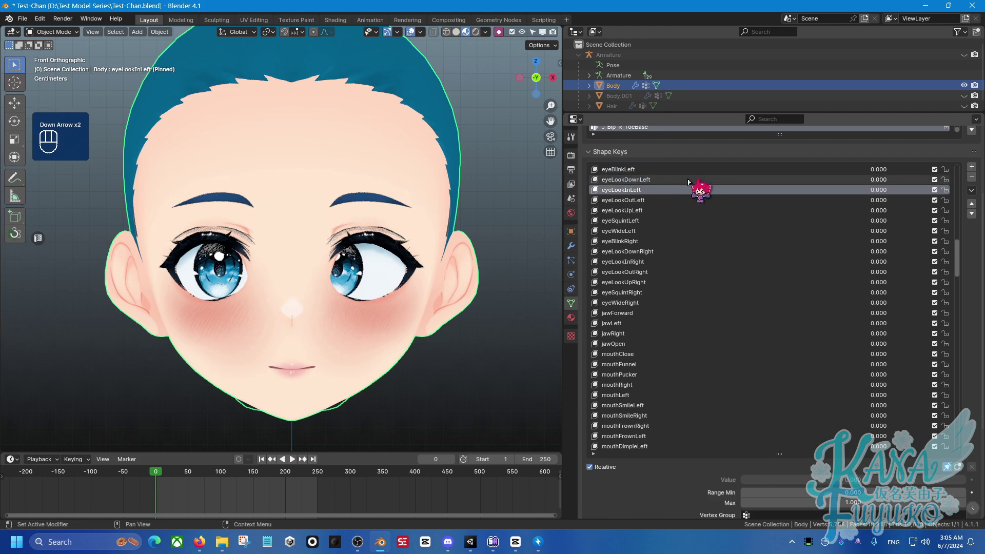
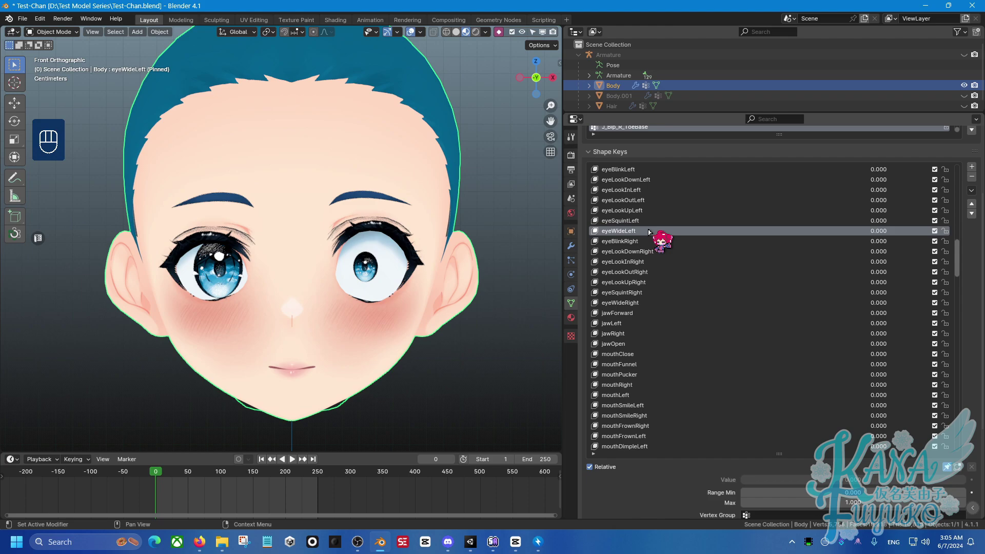
Preview the right eye keys eyeBlinkRight, eyeLookDownRight, eyeLookInRight and eyeLookOutRight
key(Down)
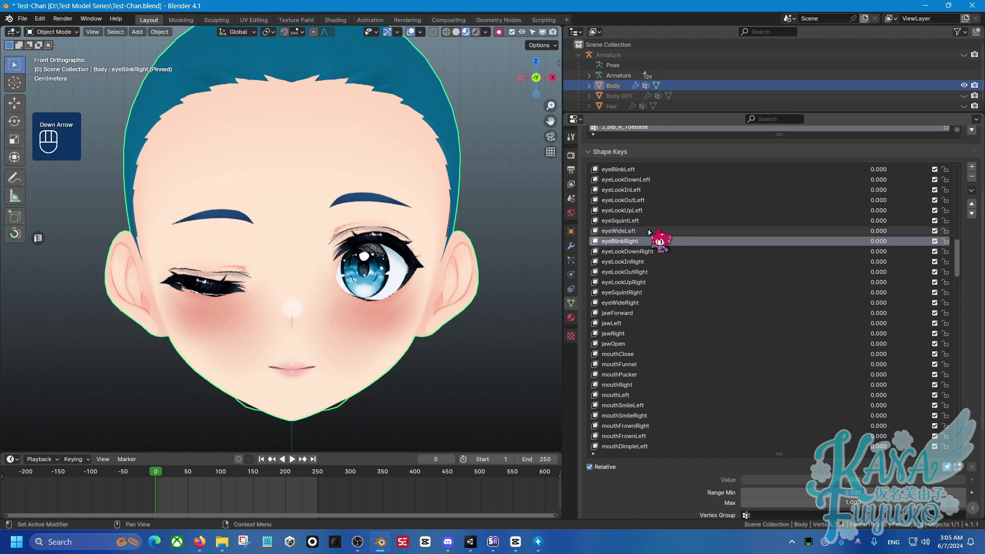
key(Down)
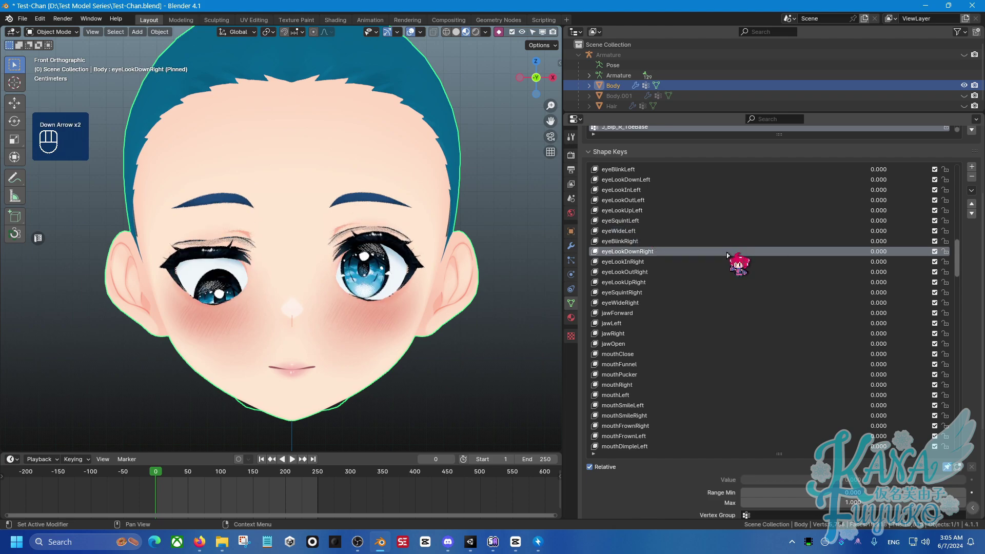
key(Down)
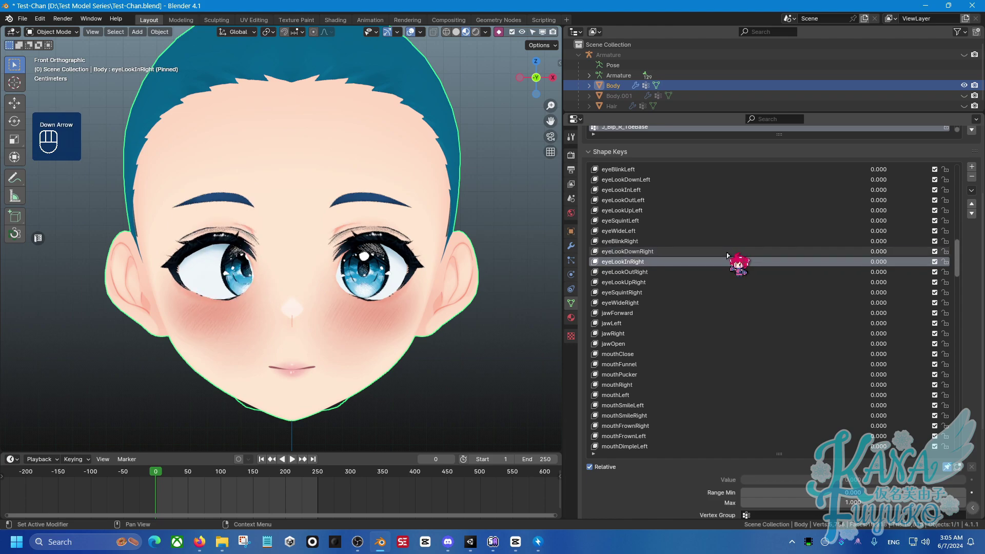
key(Down)
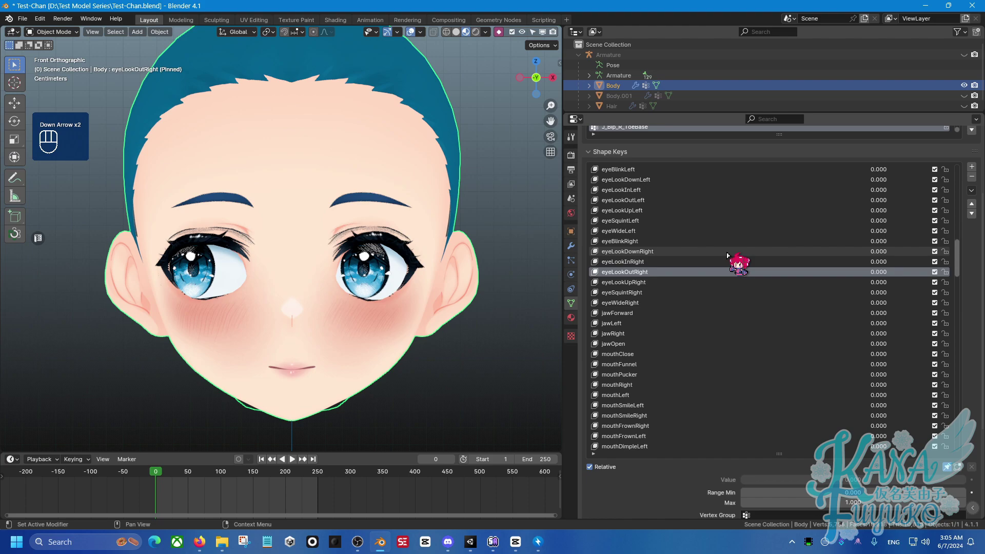
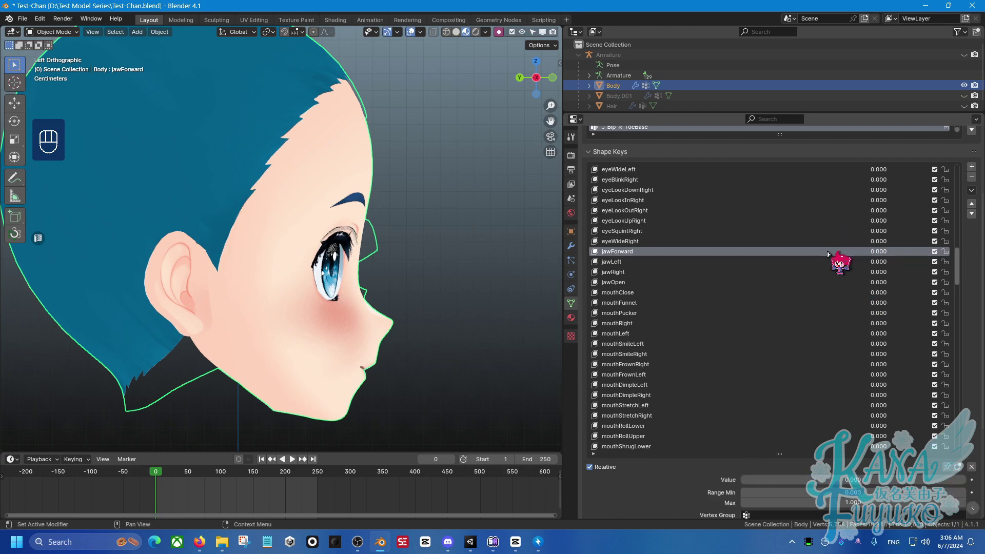
Preview jawOpen and inspect the wide-open mouth from several angles, ending in a recentred front view
double_click(805, 255)
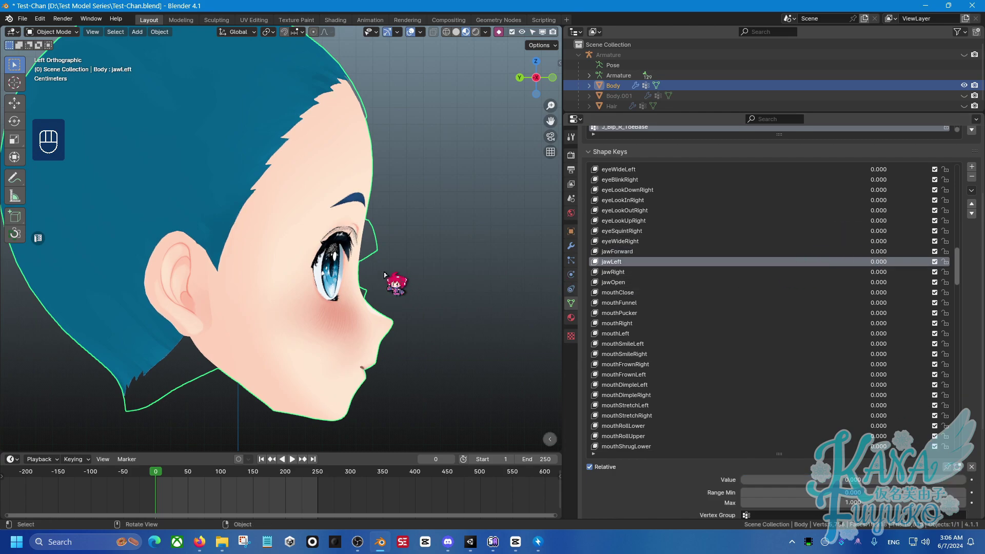
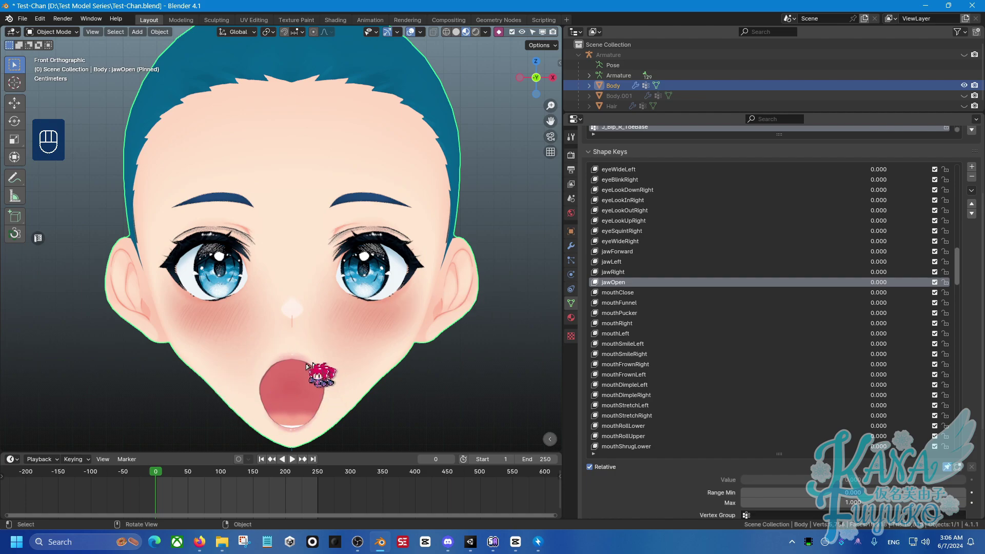
drag(292, 342, 280, 302)
drag(285, 310, 383, 296)
drag(333, 334, 334, 335)
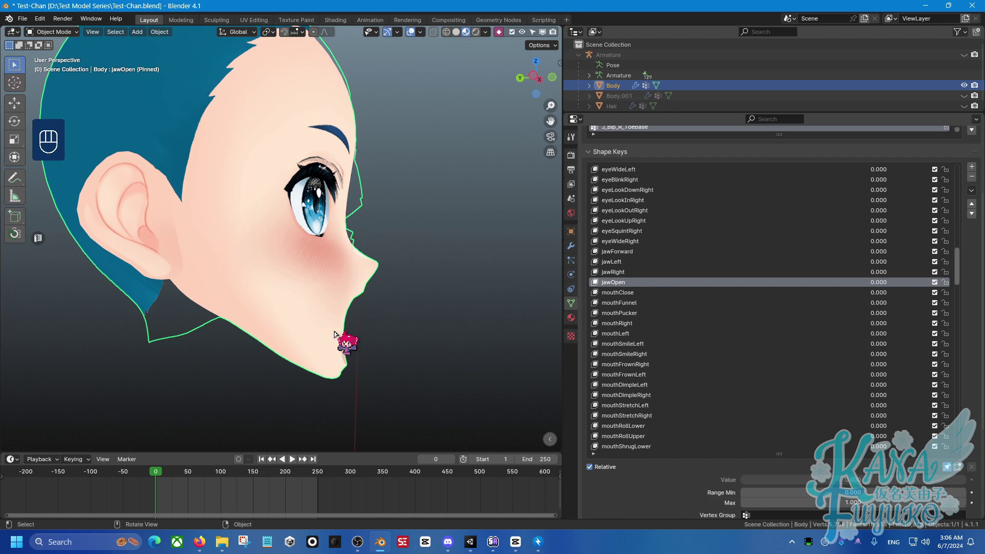
middle_click(328, 328)
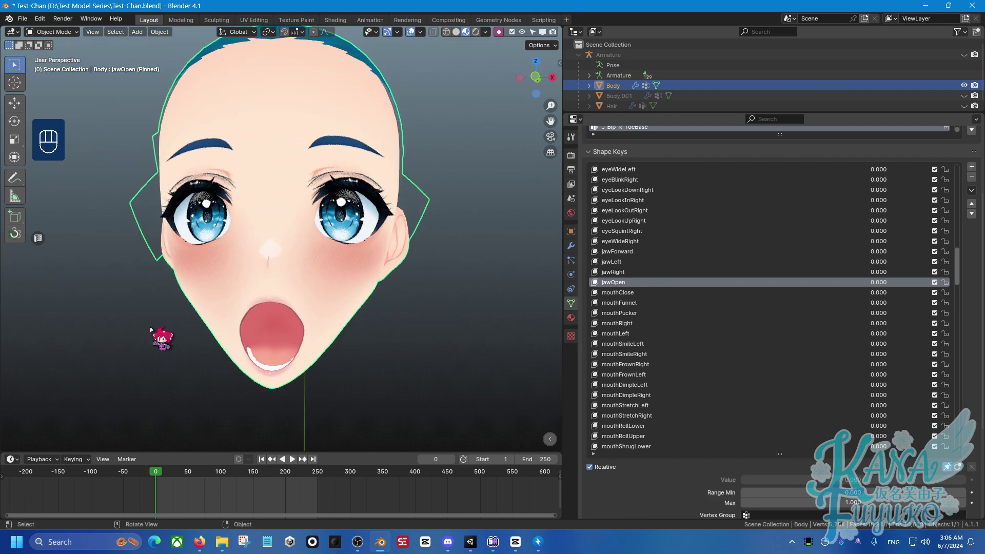
key(KP_1)
drag(168, 317, 186, 354)
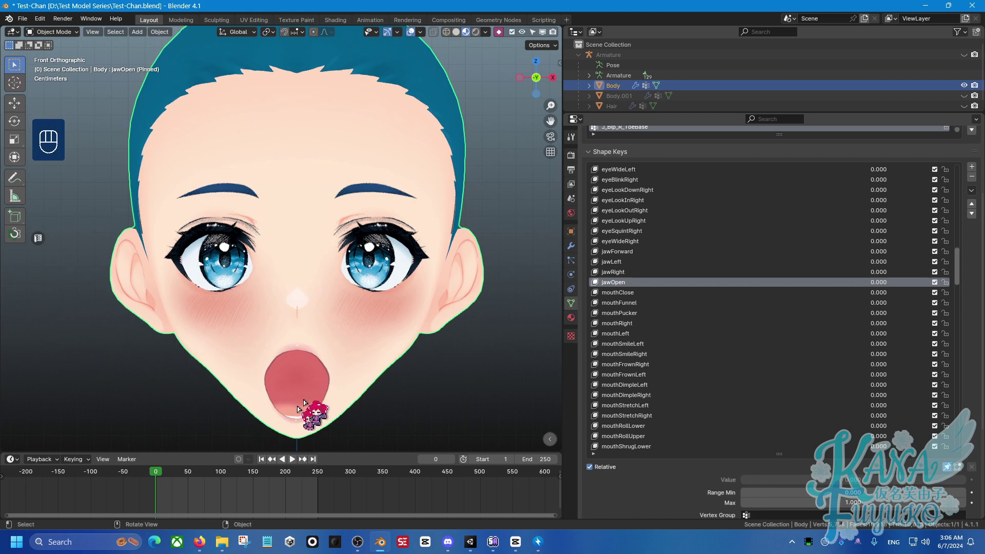
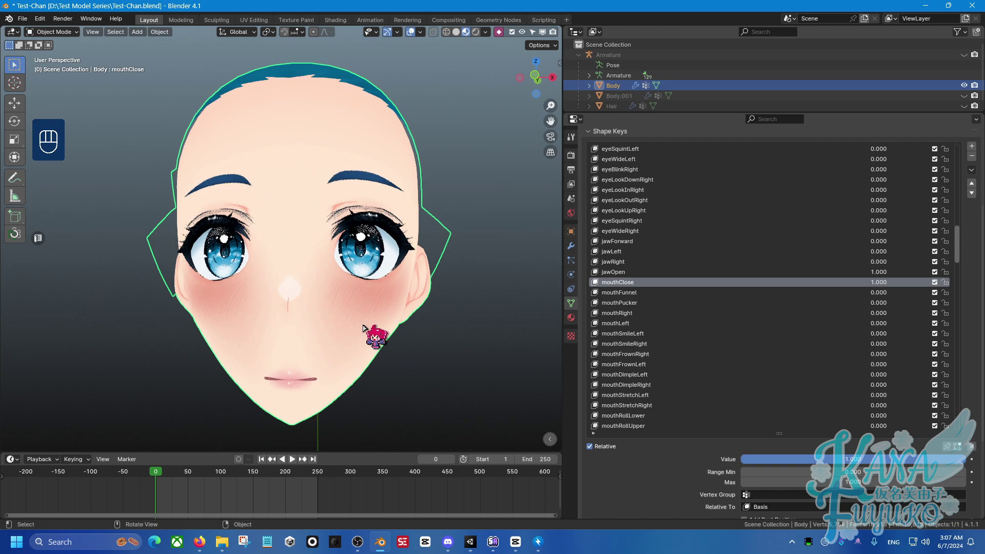
Check the sealed lips of mouthClose plus jawOpen at 1.000 in front view
key(KP_1)
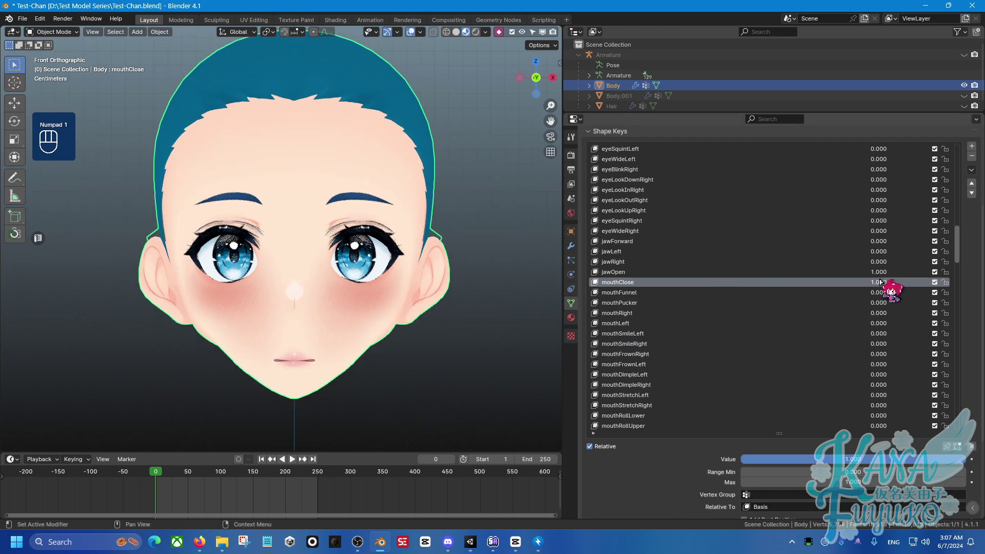
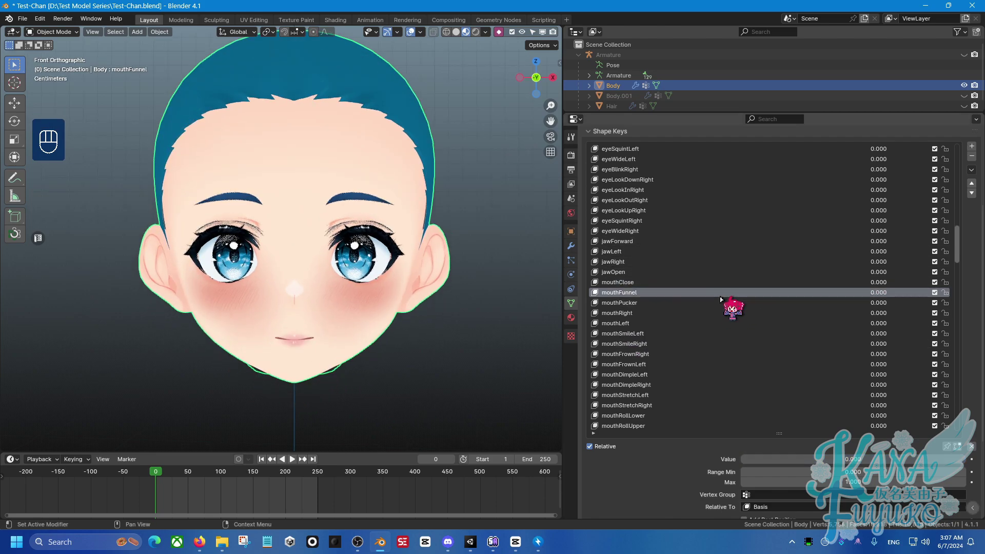
Zoom in close on the funnel-shaped lips of mouthFunnel
drag(314, 333, 302, 259)
drag(355, 309, 316, 273)
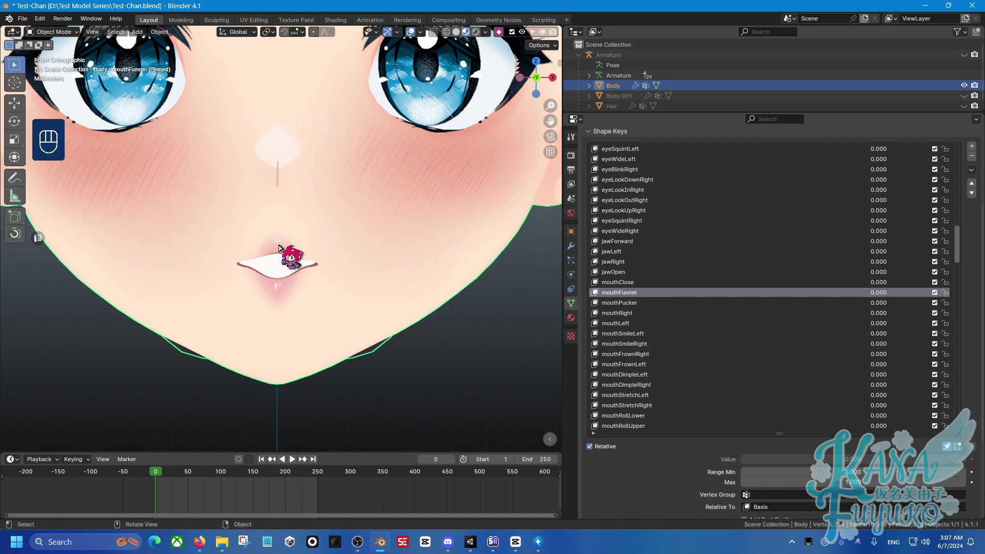
drag(285, 254, 285, 237)
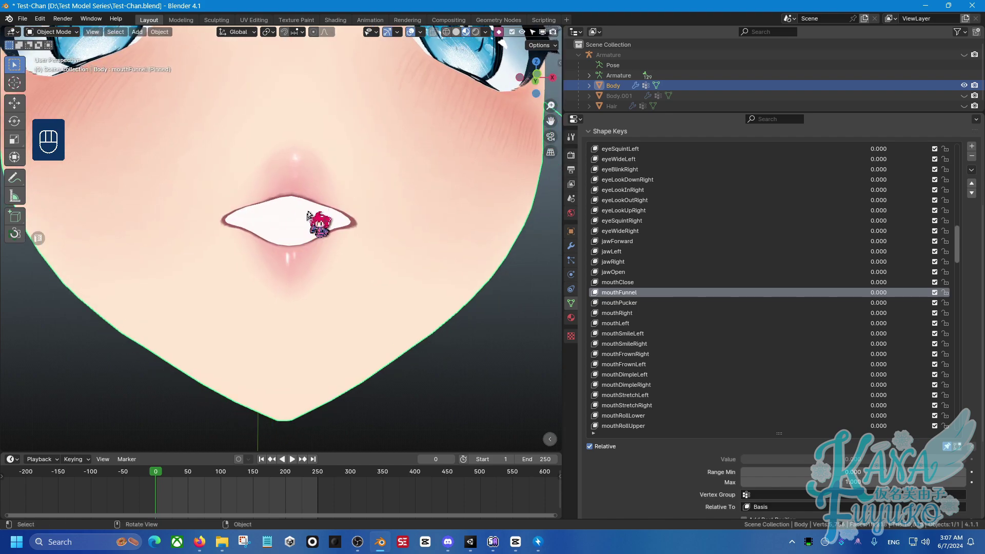
middle_click(284, 243)
Frame the whole face again in front view after the close-up
key(KP_1)
drag(260, 294, 275, 355)
drag(297, 310, 297, 367)
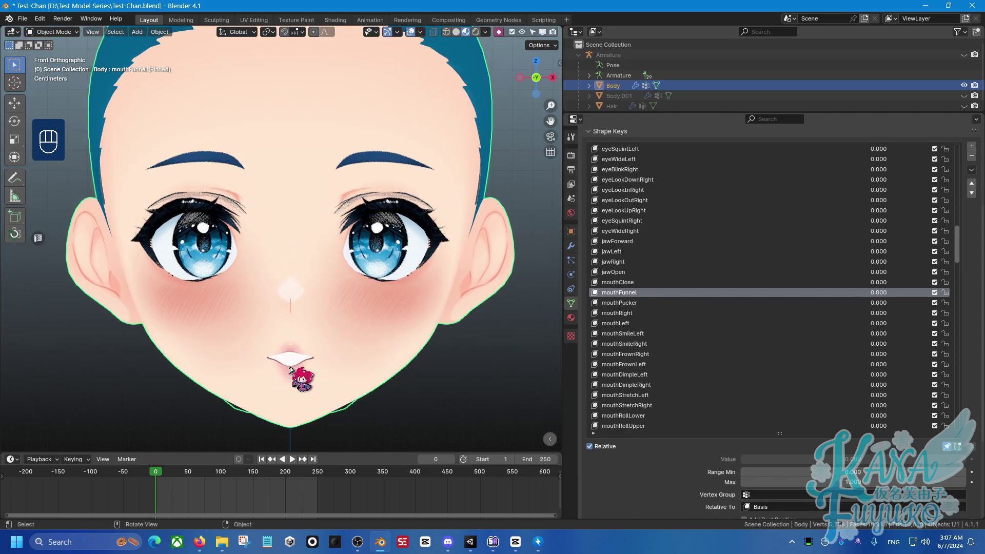
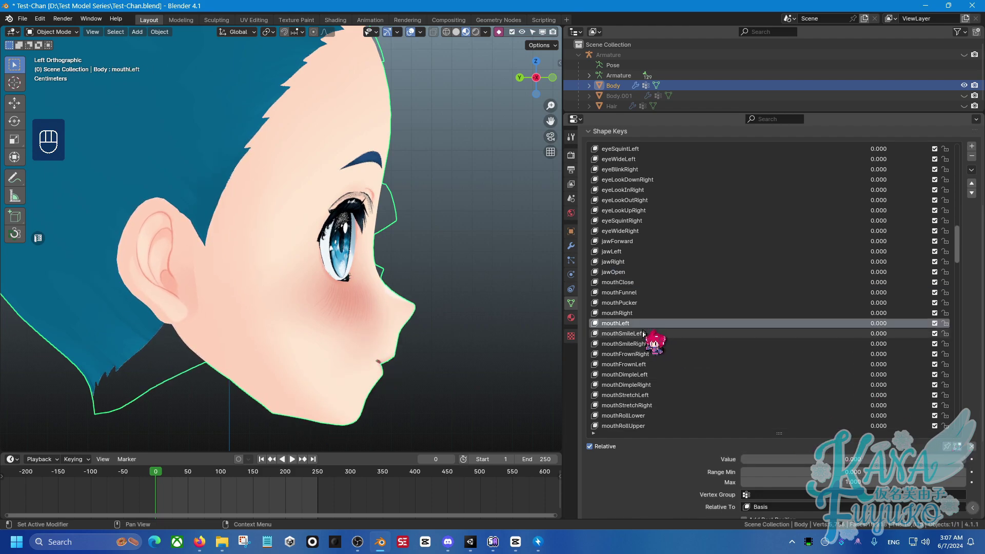
Flip back and forth between neighbouring mouth smile keys to compare them in front view
key(KP_1)
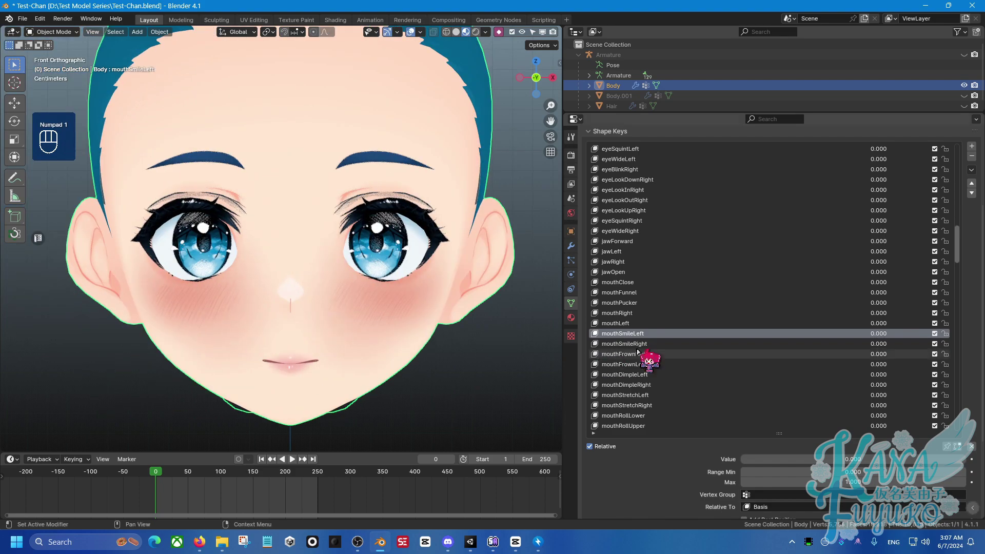
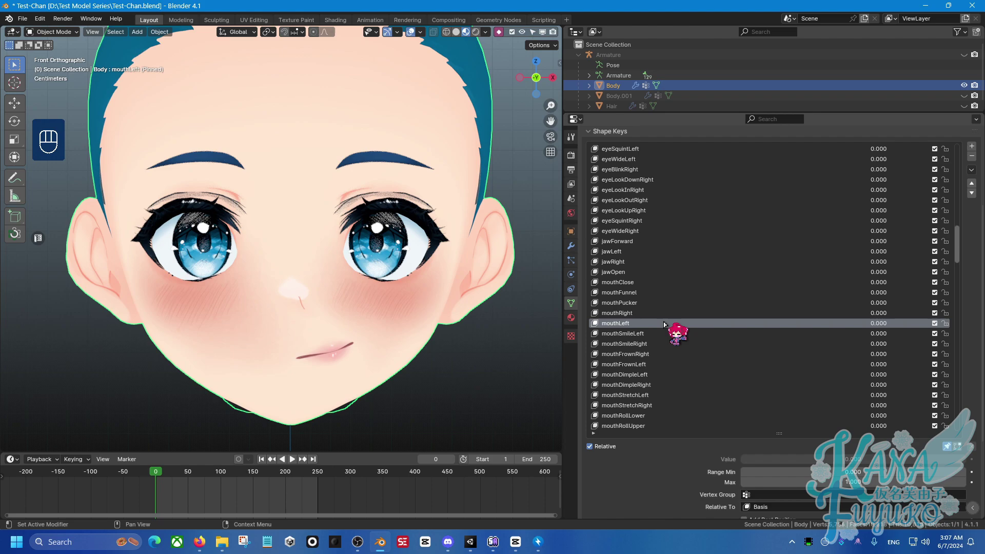
key(Up)
key(Down)
key(Up)
key(Down)
key(Up)
key(Down)
key(Up)
key(Down)
key(Up)
key(Down)
key(Up)
key(Down)
key(Down)
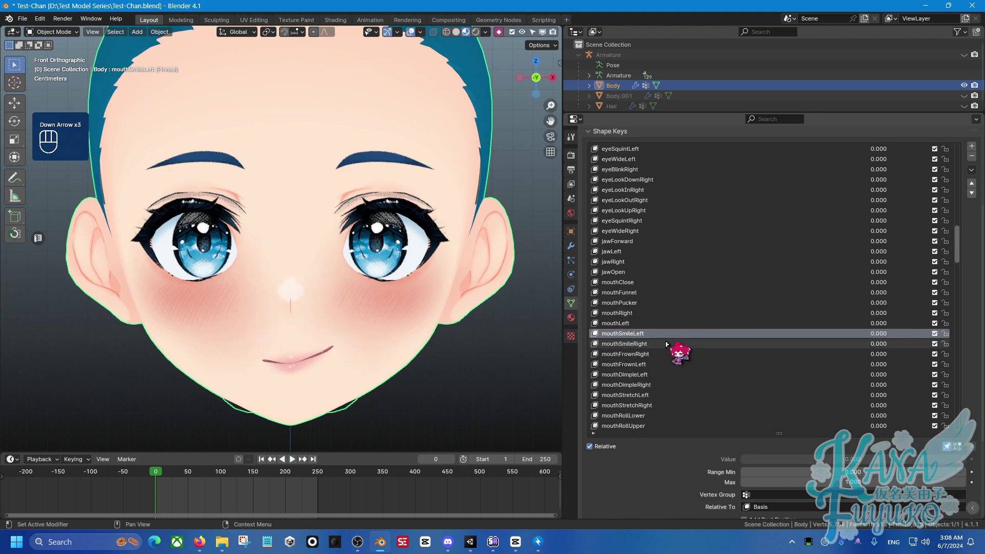
Preview mouthSmileRight and then mouthFrownRight on the face
click(667, 343)
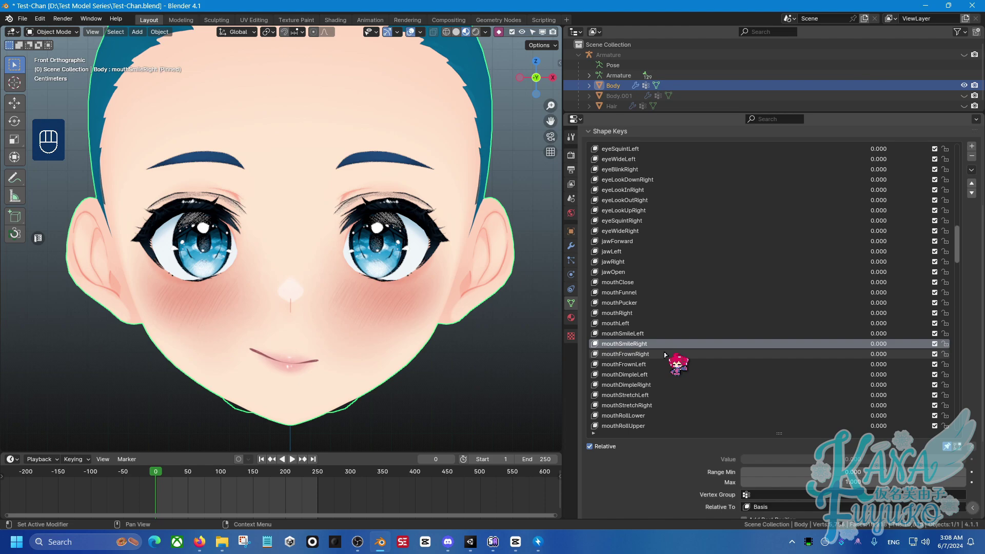
click(666, 355)
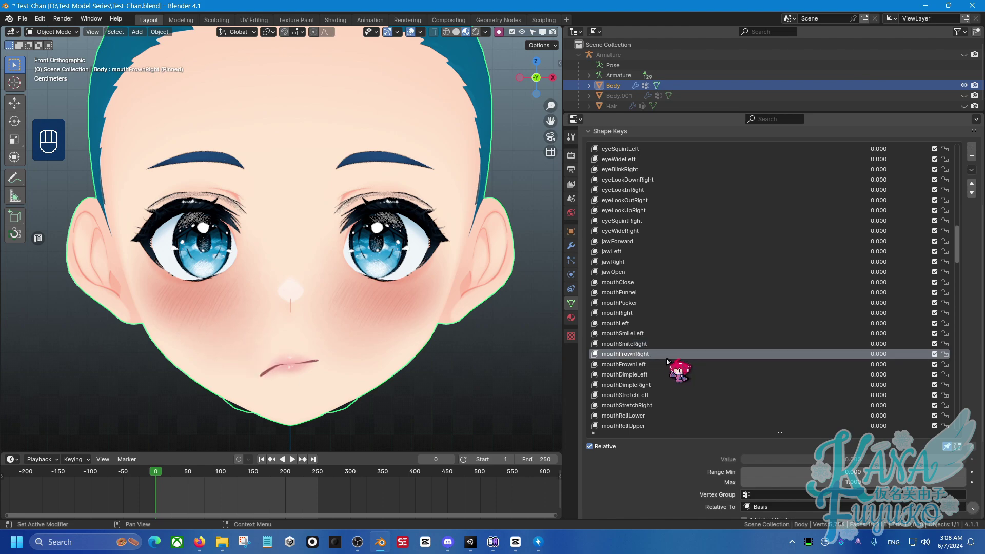
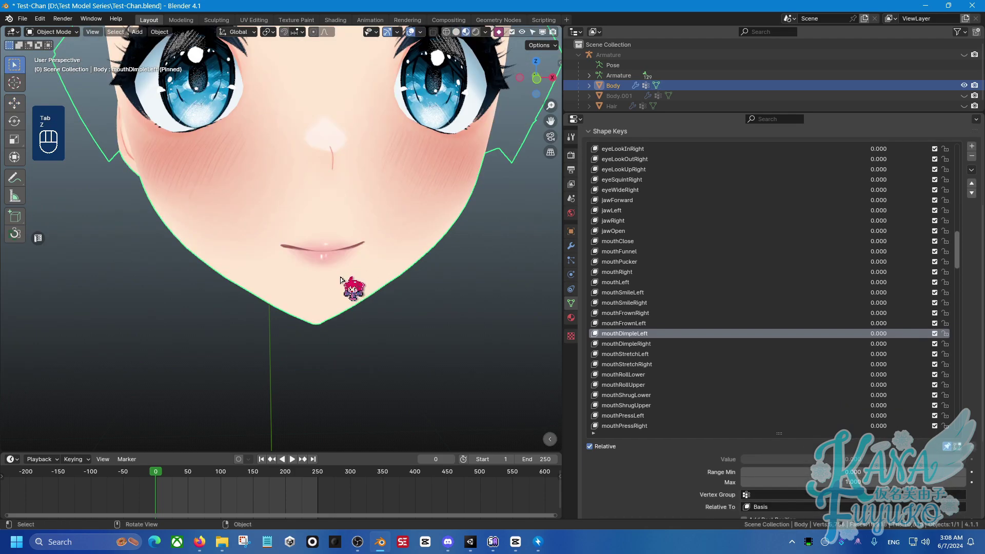
Look straight at the face to check the mouthDimpleLeft corner pushed inward
key(KP_1)
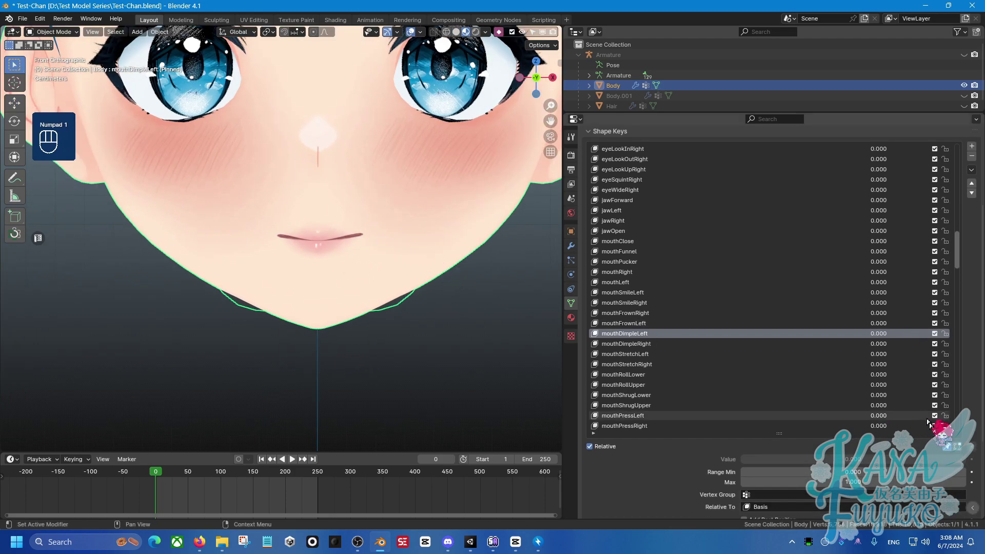
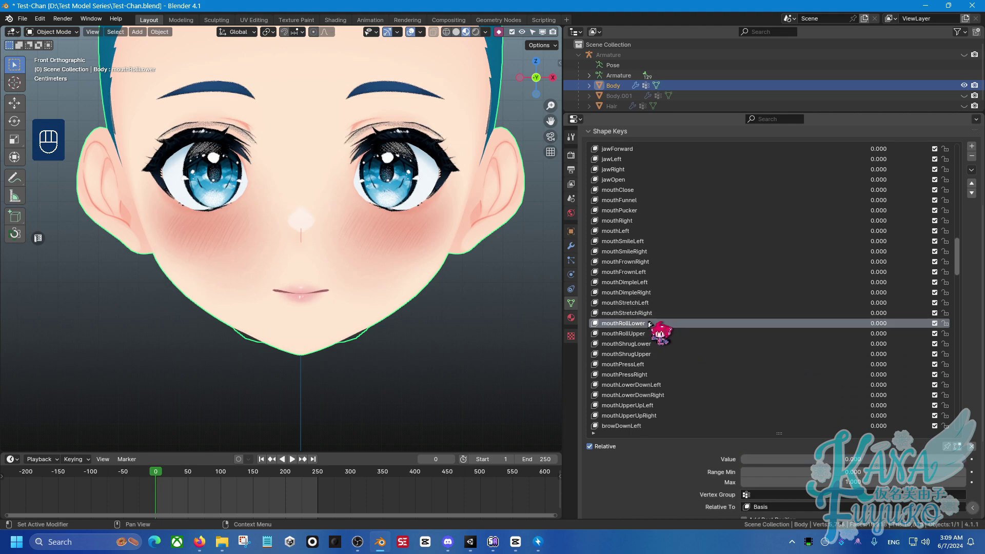
Set mouthRollLower to full strength and check the rolled lips in profile and from below
drag(366, 330, 382, 309)
drag(404, 338, 385, 313)
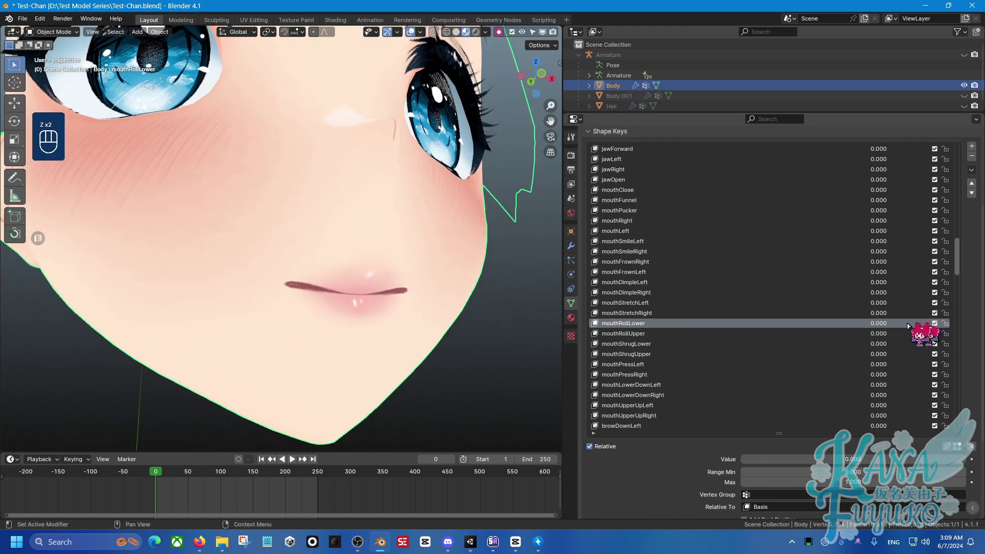
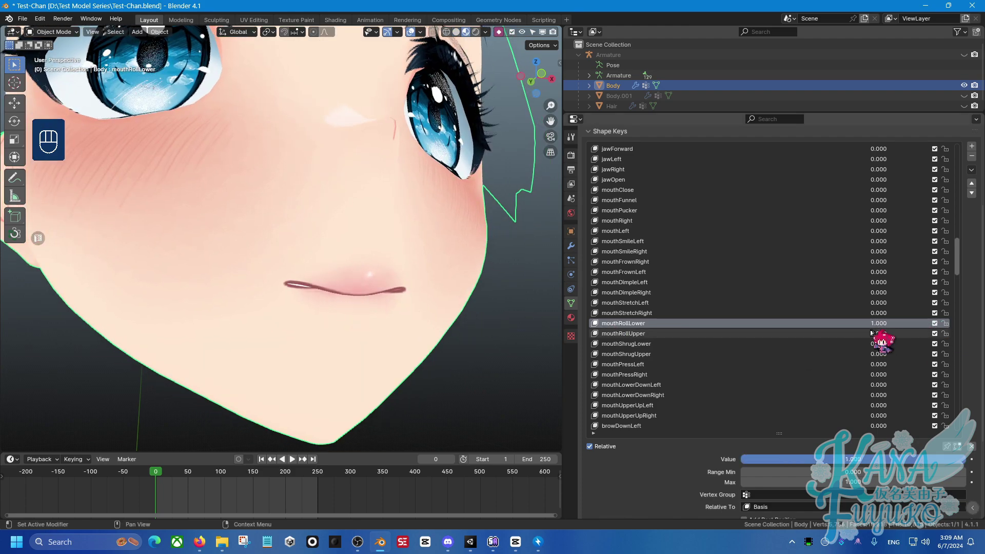
drag(358, 306, 413, 310)
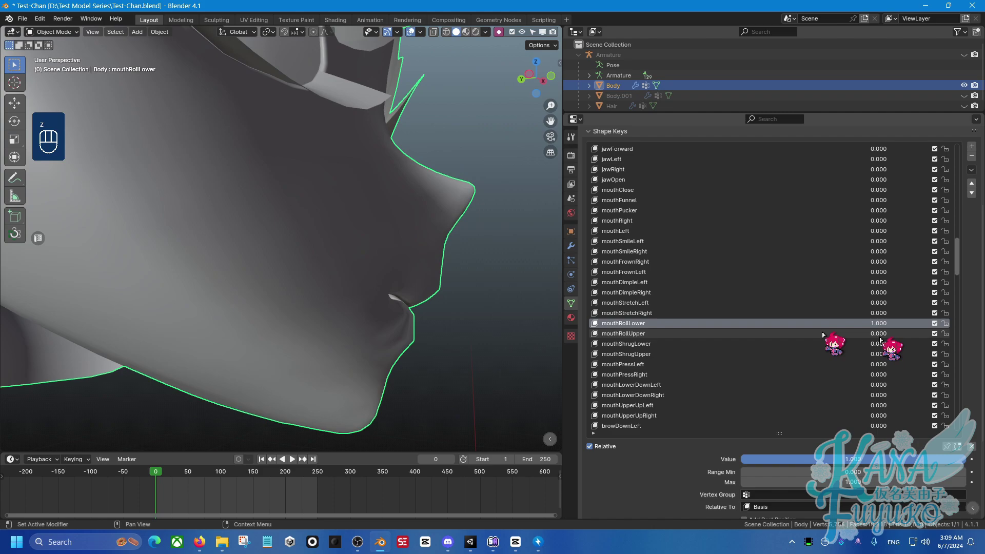
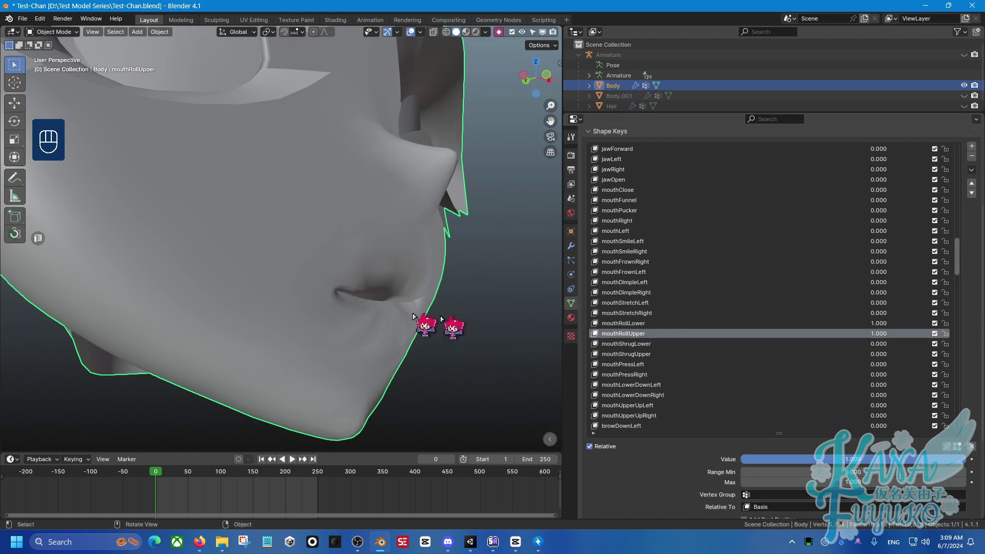
drag(405, 322, 371, 322)
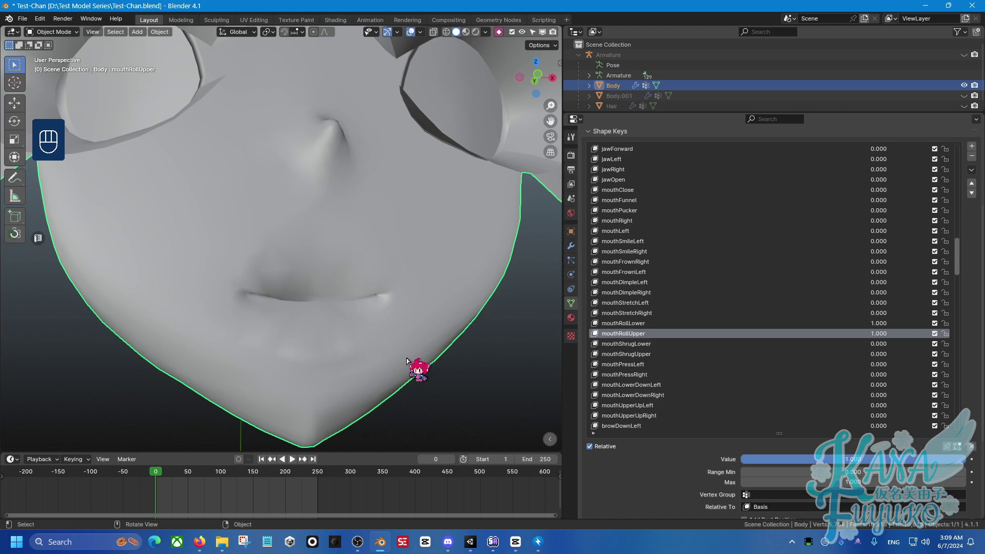
Orbit around the chin and show the rolled lips on the material-shaded face again
drag(338, 276, 413, 284)
drag(413, 274, 350, 248)
middle_click(355, 248)
drag(319, 298, 306, 302)
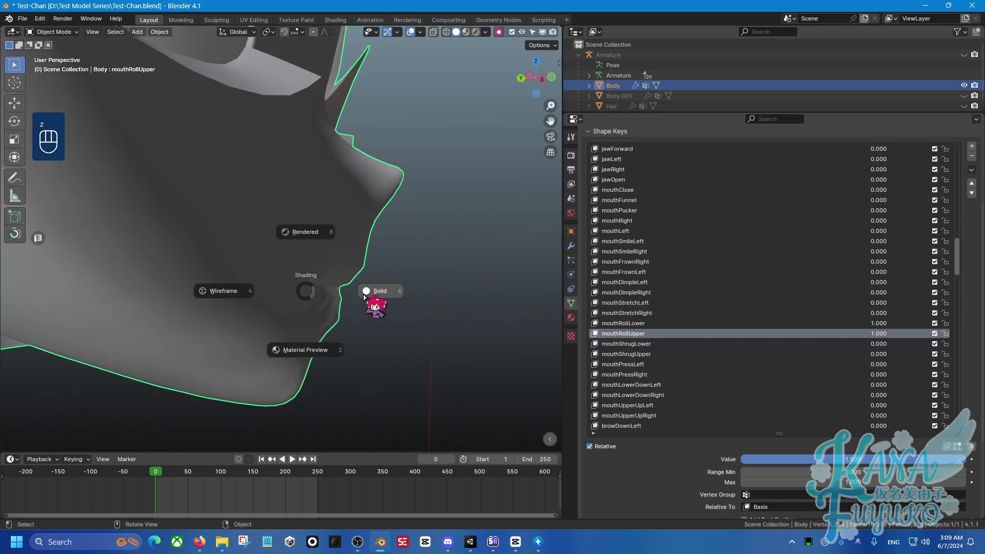
drag(361, 308, 311, 295)
middle_click(406, 315)
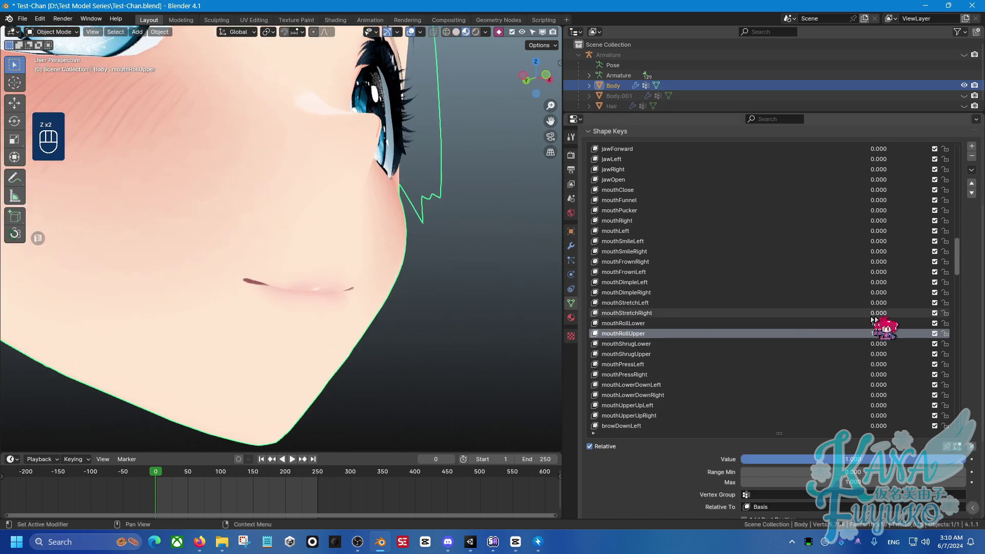
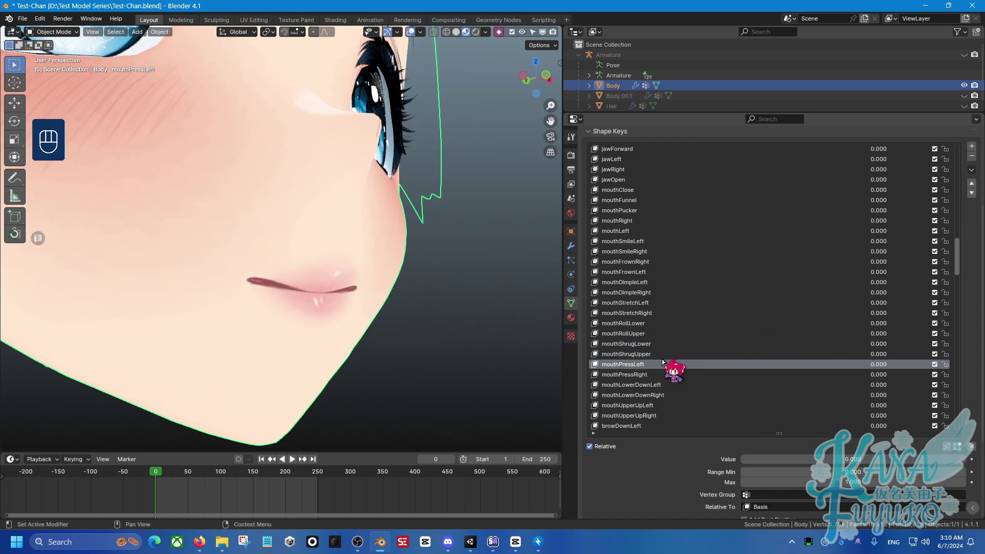
Return to front view and set mouthPressRight to full strength for thin pressed lips
middle_click(405, 316)
drag(382, 303, 413, 303)
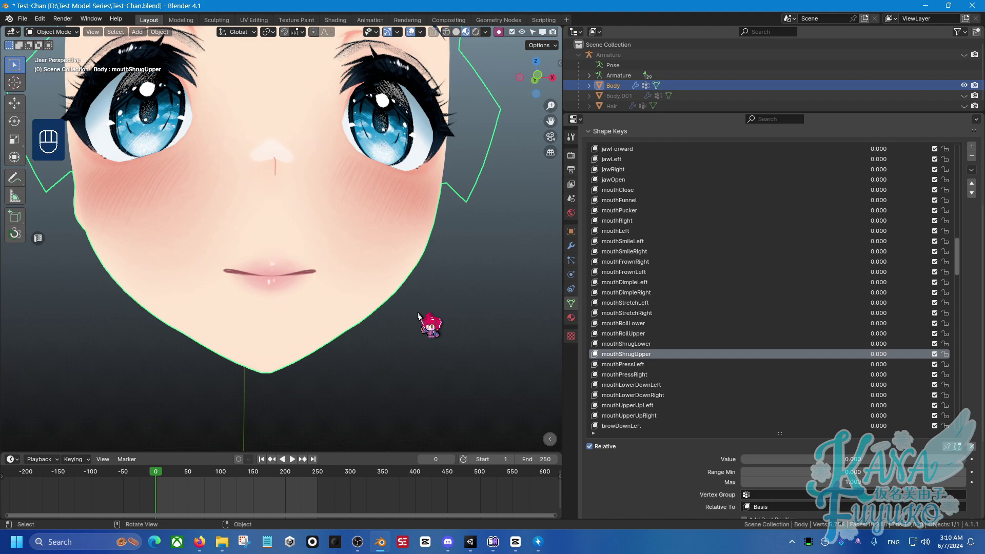
key(KP_1)
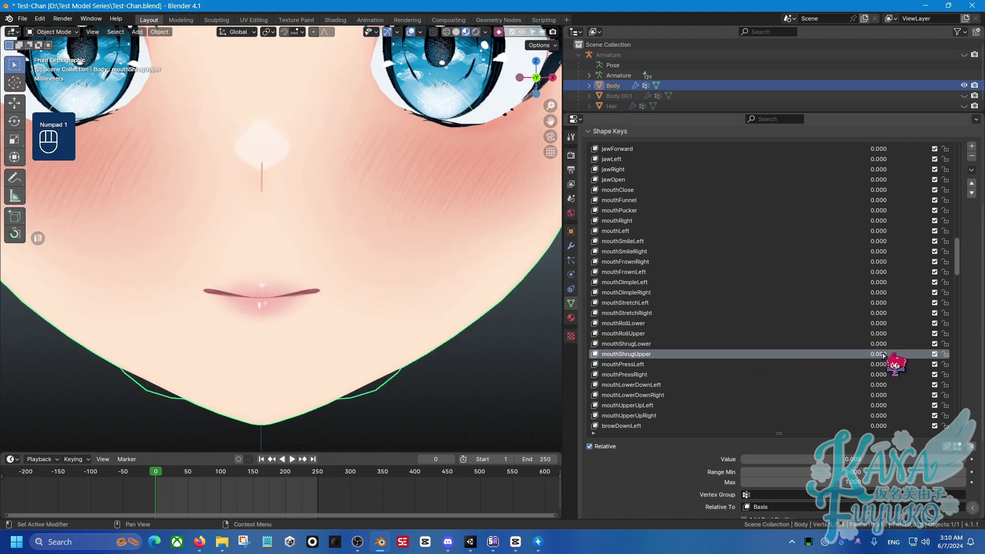
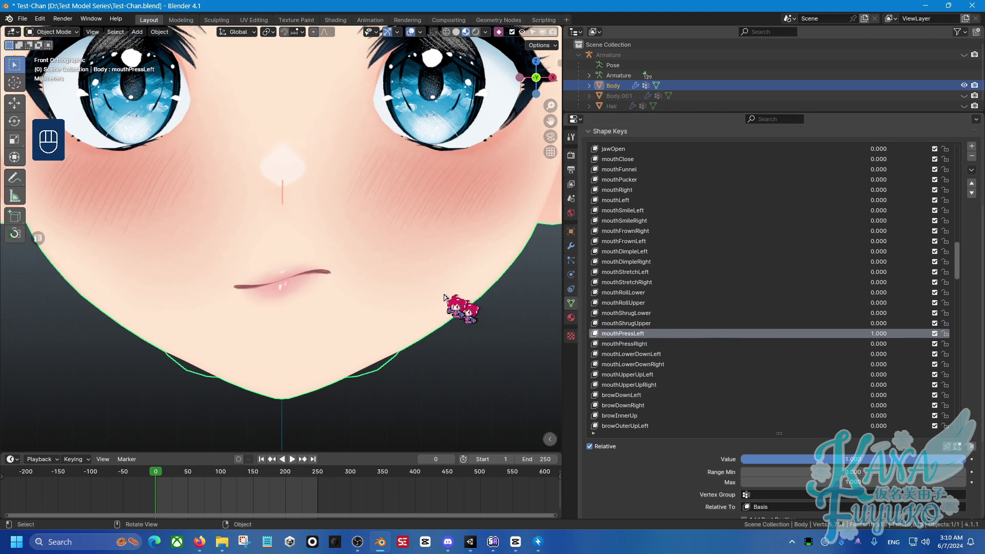
drag(876, 349, 929, 345)
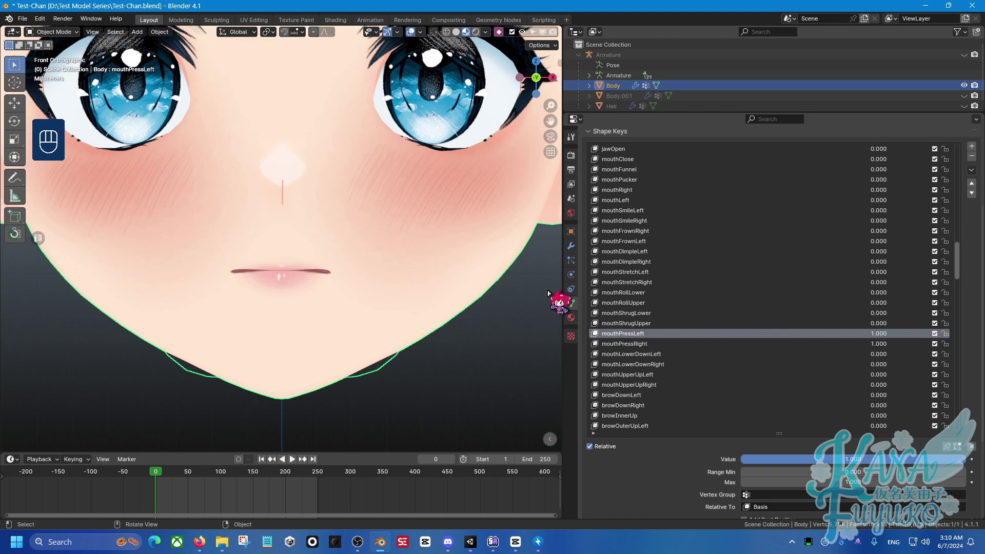
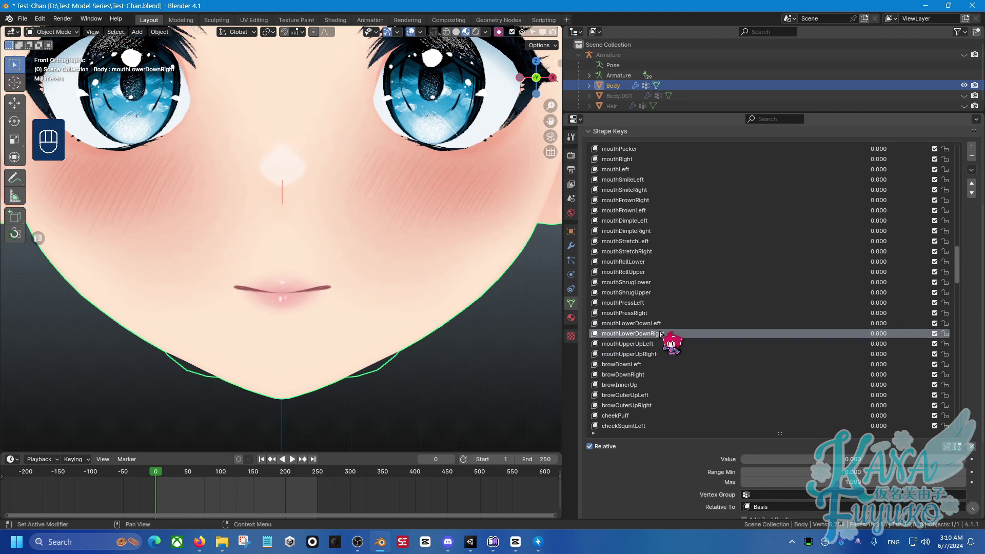
Preview mouthLowerDownLeft, move to mouthUpperUpLeft and check the reshaped upper lip out of Edit Mode
click(662, 339)
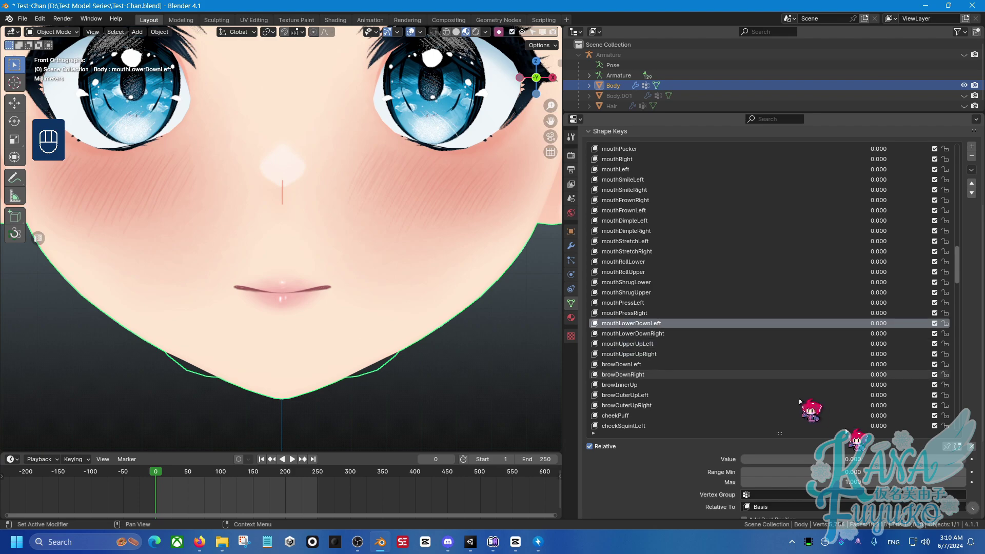
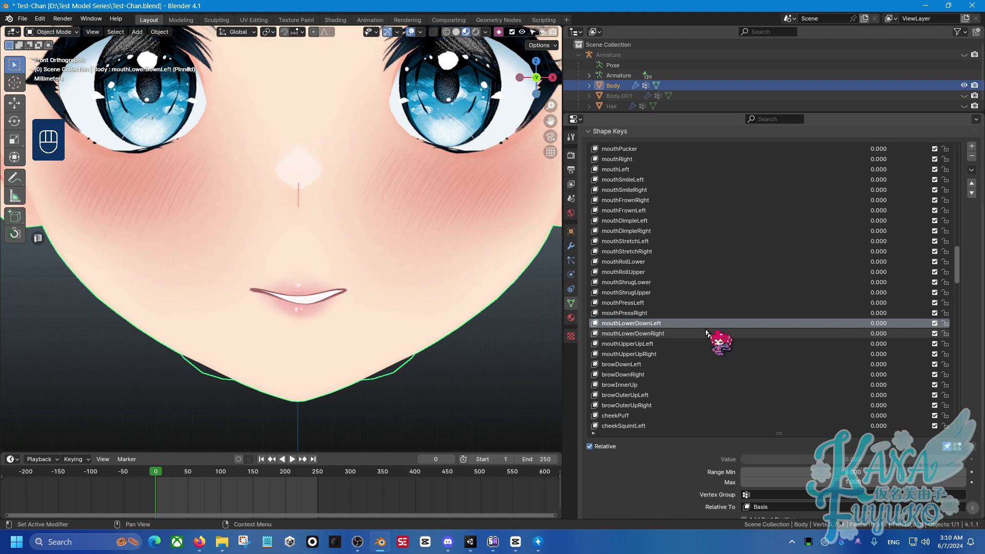
key(Down)
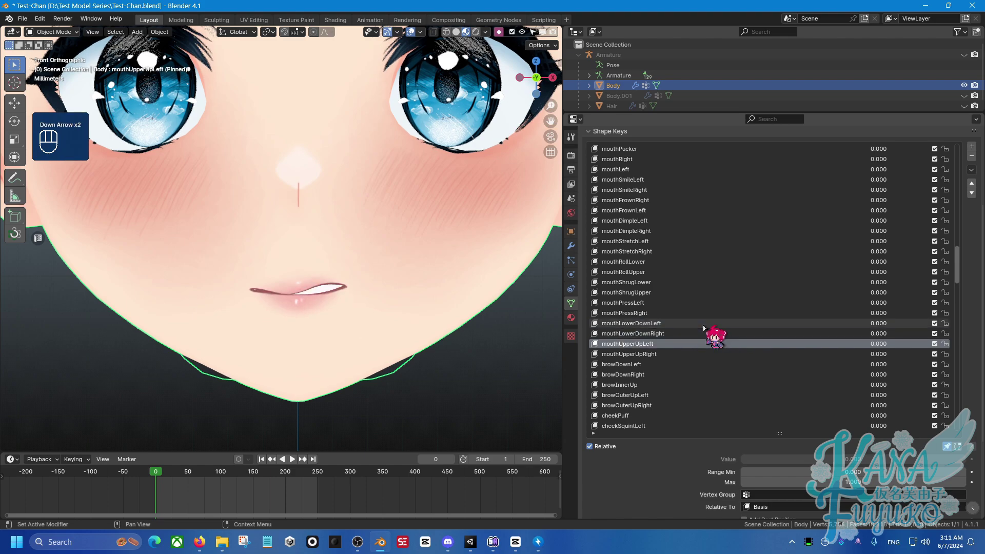
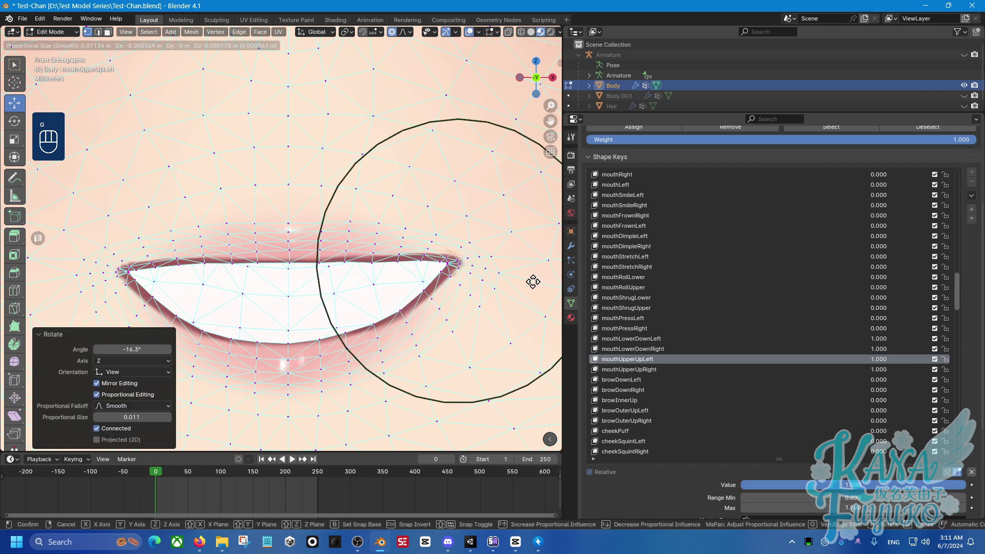
key(Tab)
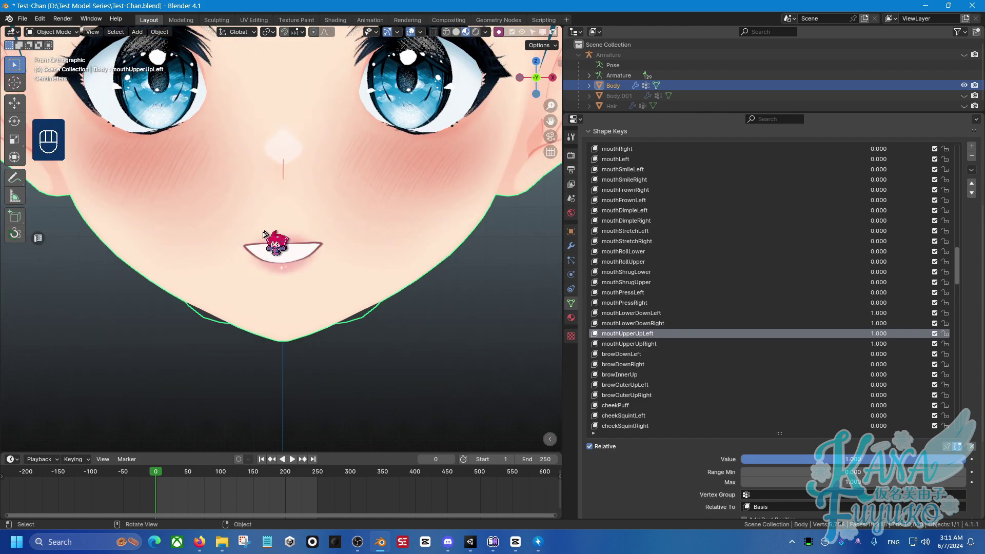
drag(256, 275, 276, 306)
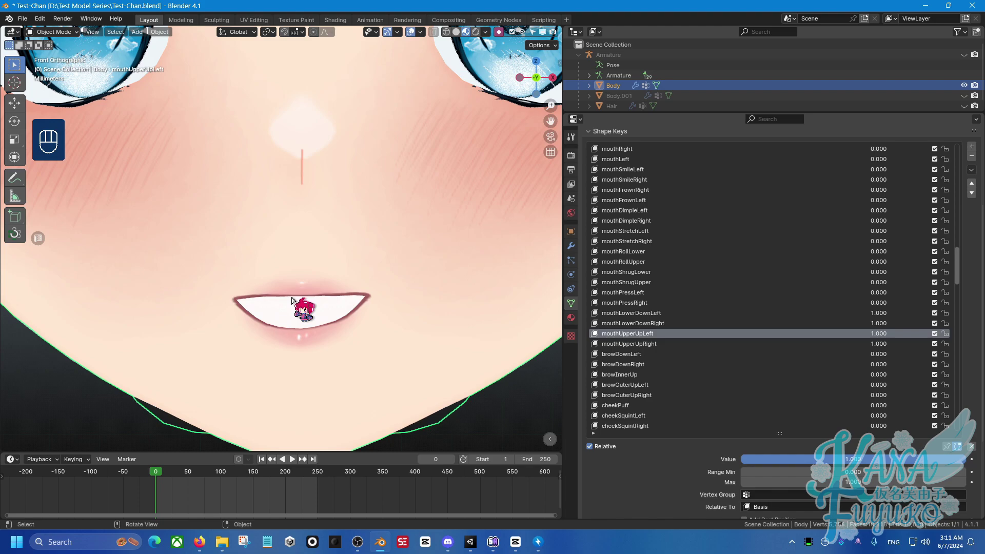
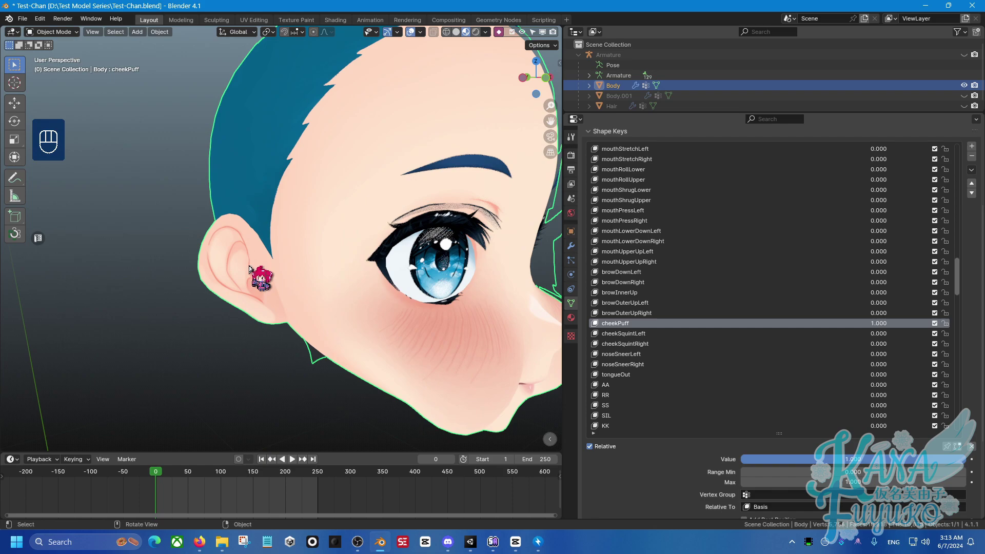
View the puffed cheeks of cheekPuff from the side to see the bulge in profile
key(KP_5)
middle_click(259, 255)
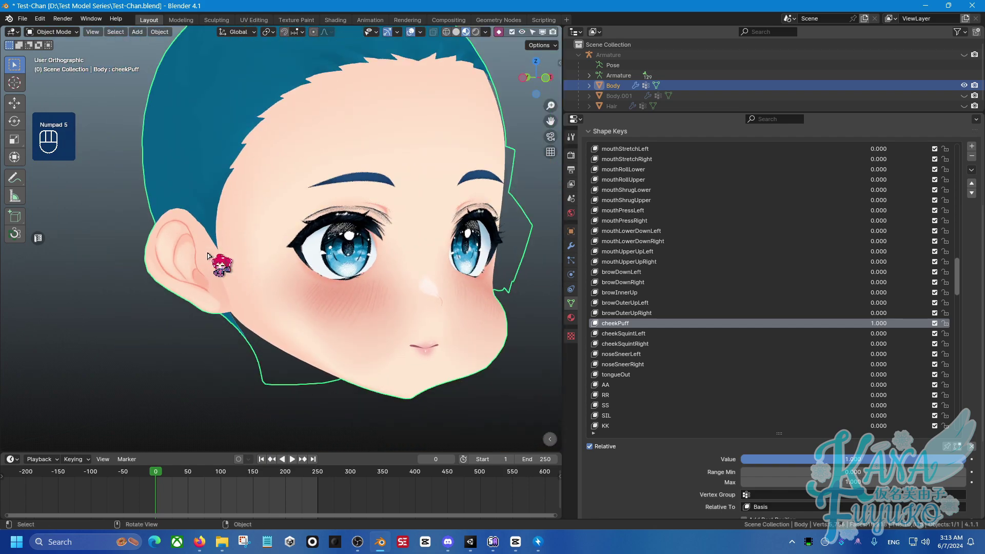
key(KP_5)
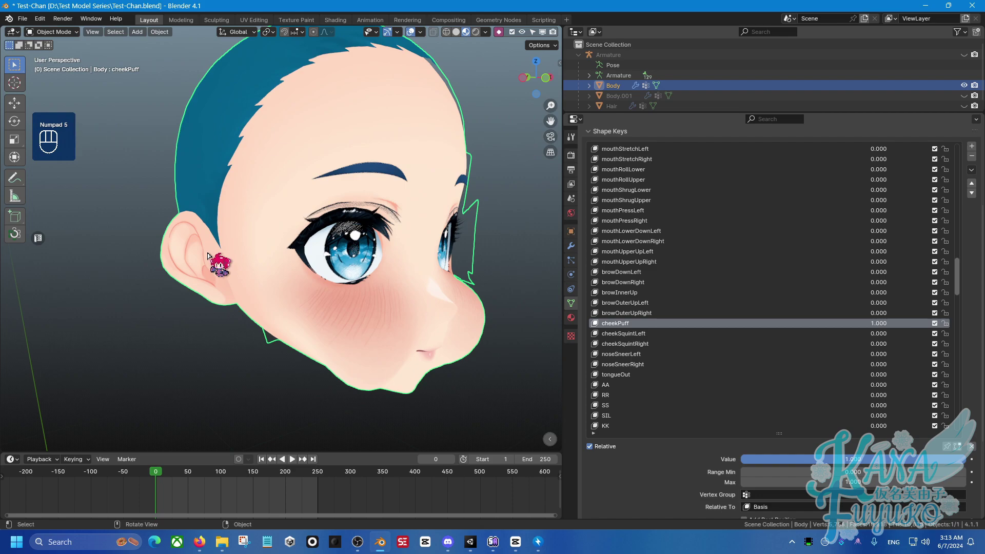
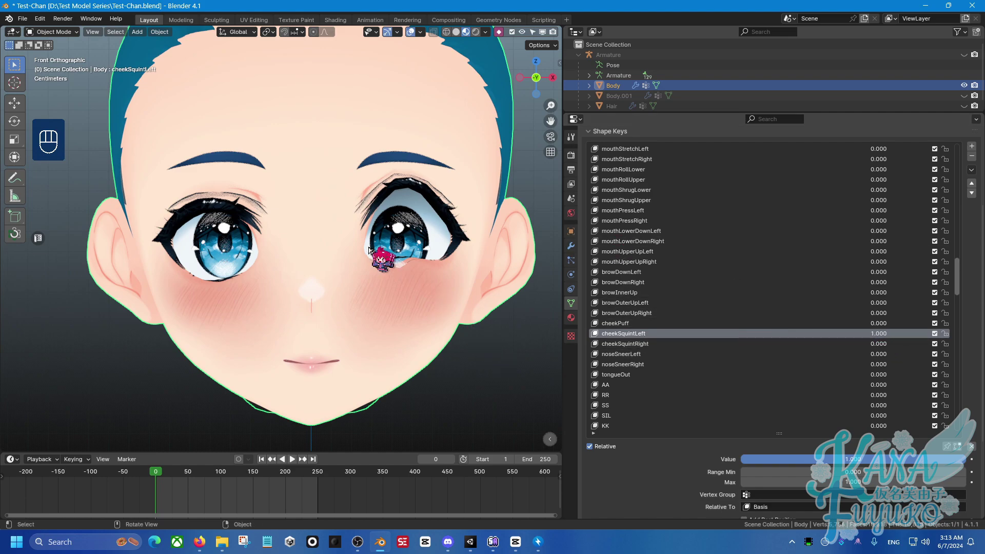
In Edit Mode, select all vertices and blend cheekSquintLeft back from the Basis shape at 1.0
key(Tab)
key(a)
key(ctrl+v)
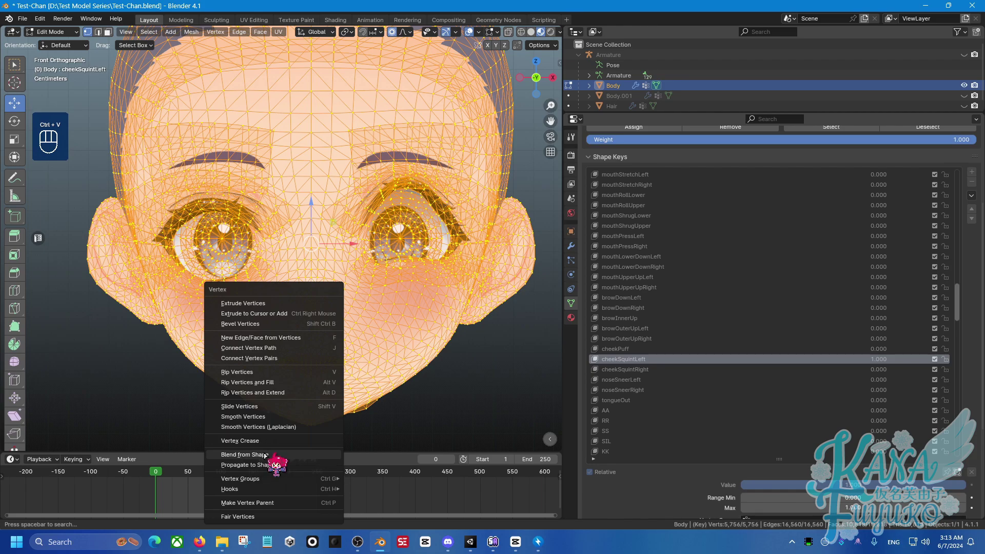
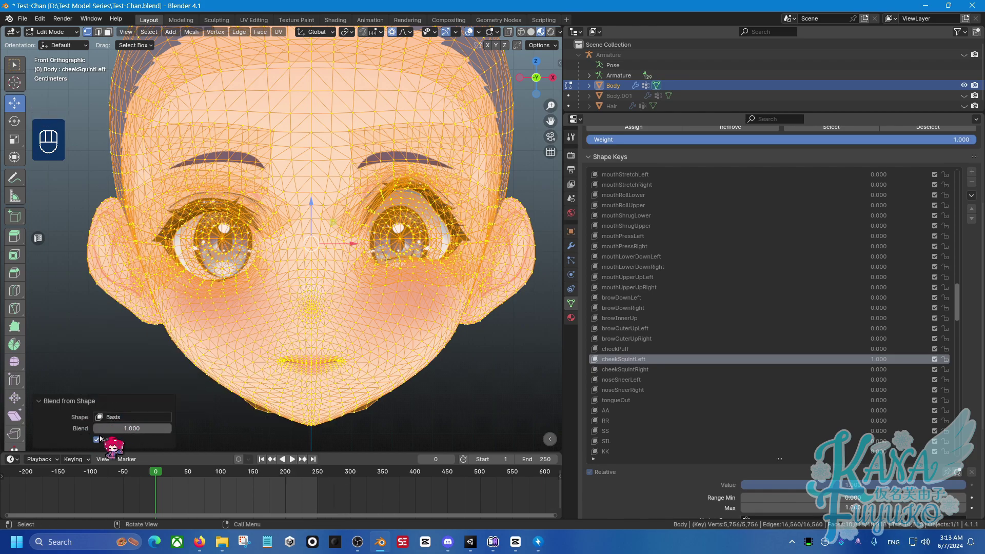
middle_click(98, 441)
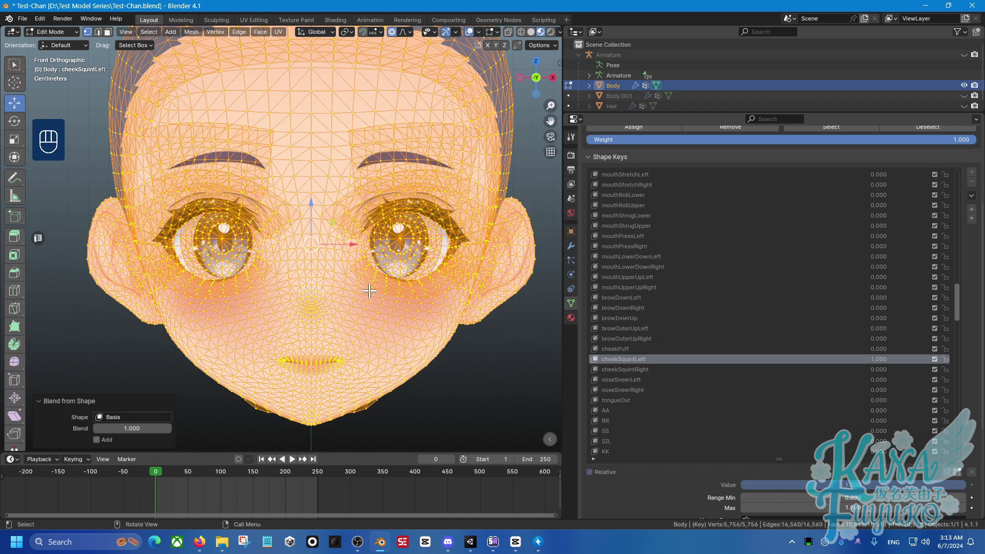
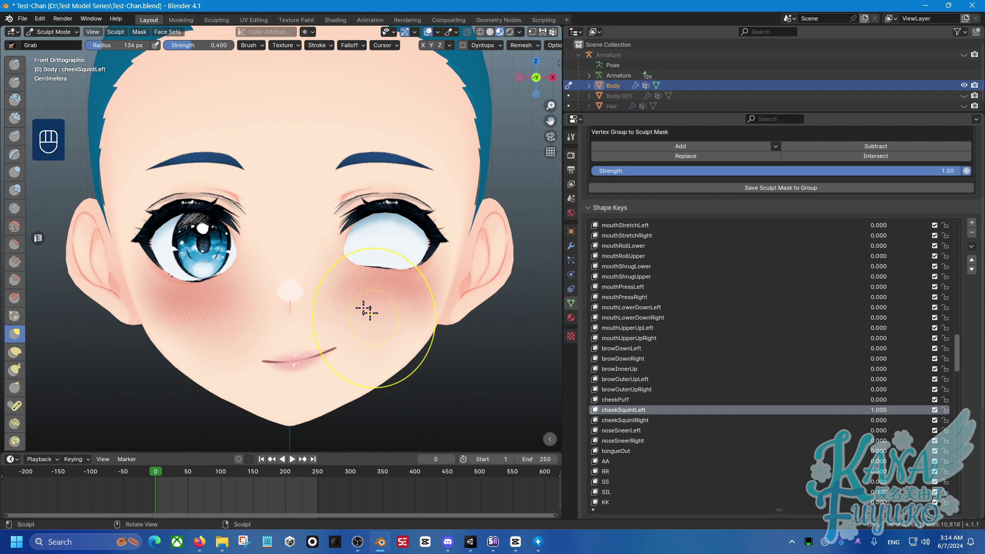
Undo the unwanted cheek sculpt strokes and return to Object Mode to preview cheekSquintLeft
key(ctrl+z)
key(ctrl+z)
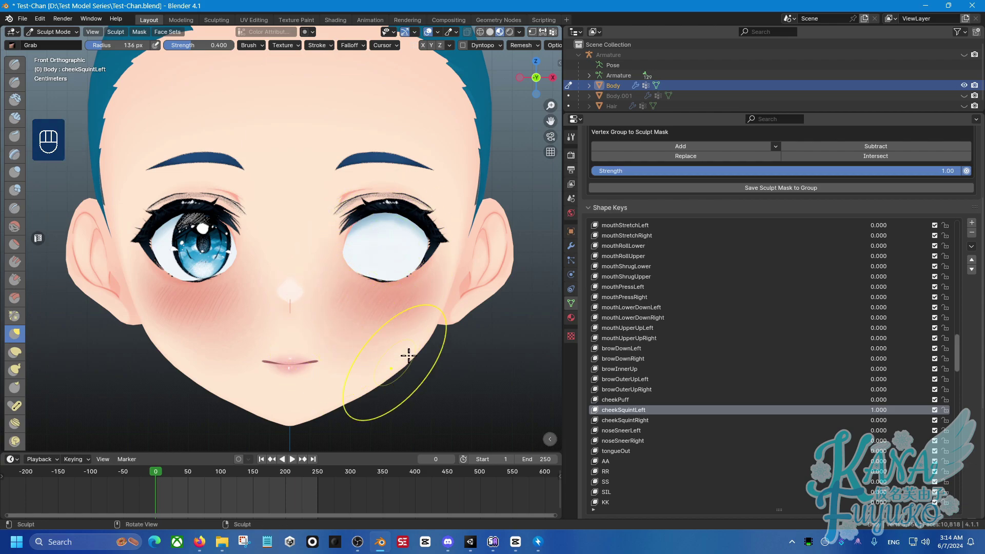
key(ctrl+z)
key(ctrl+z)
key(ctrl+z)
key(ctrl+z)
key(ctrl+z)
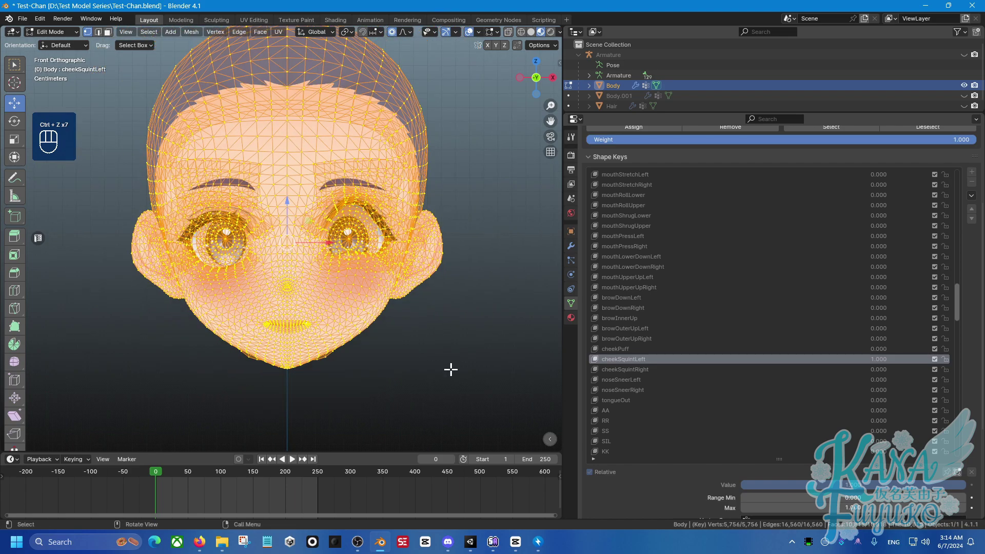
key(Tab)
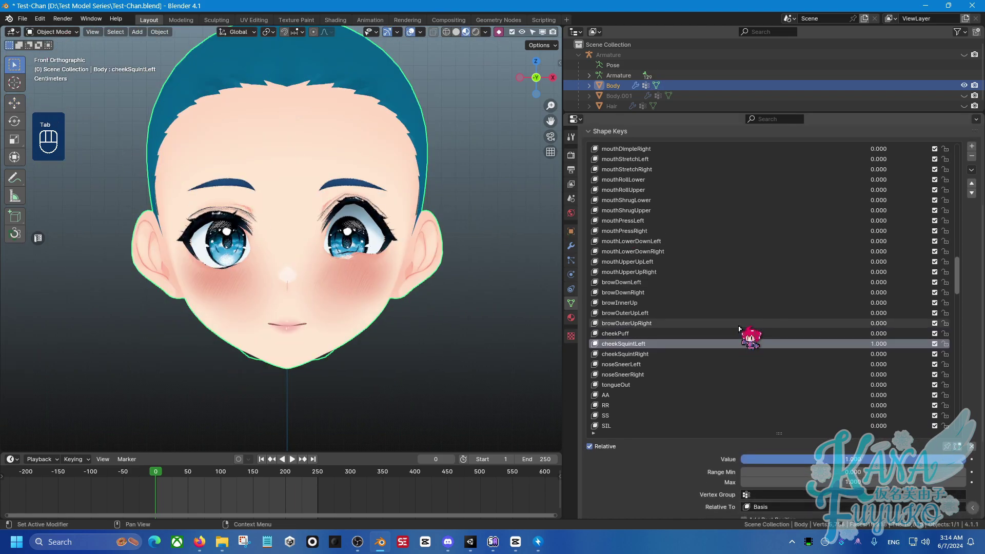
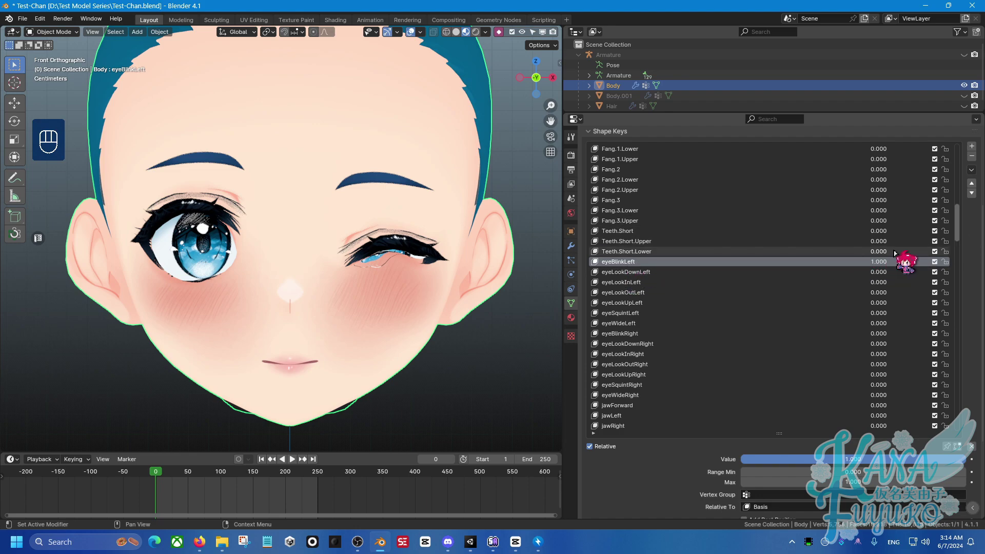
Set the eyeBlinkLeft and cheekSquintLeft values in the Shape Keys list so the face reads neutral
click(962, 233)
click(962, 233)
drag(958, 251, 918, 289)
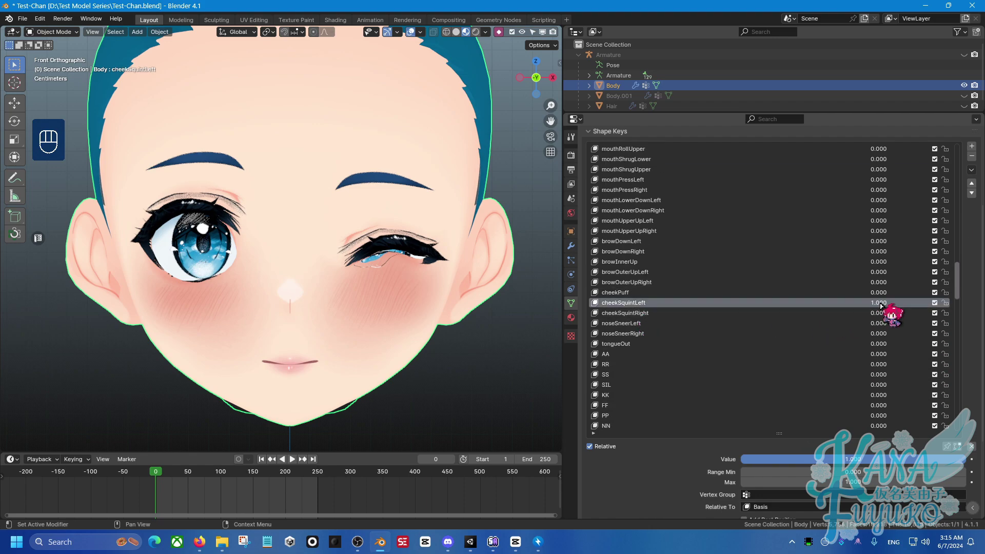
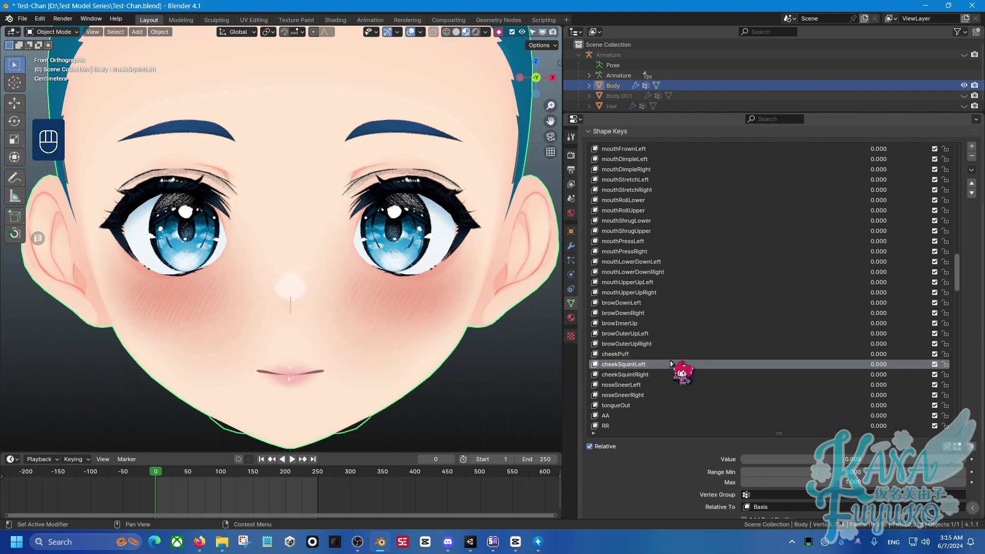
click(711, 376)
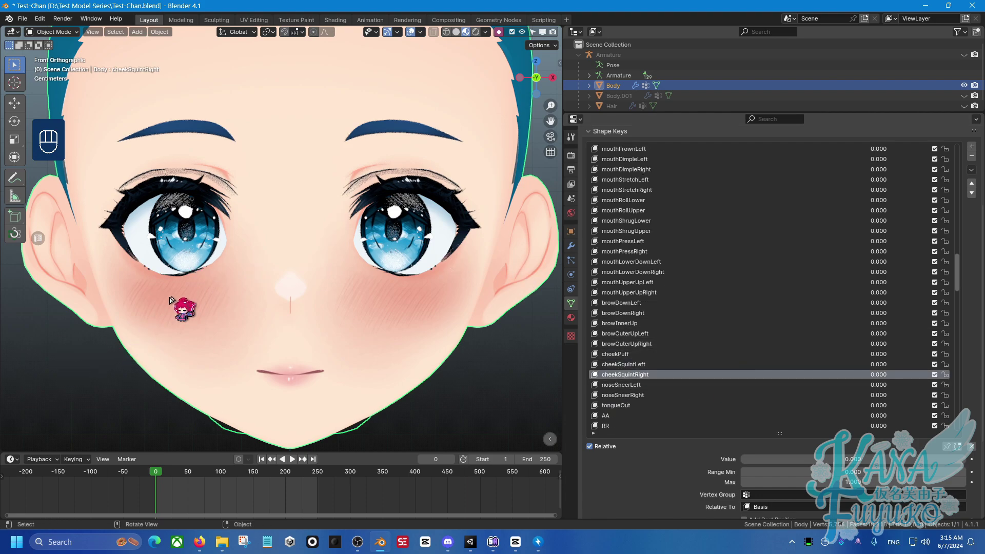
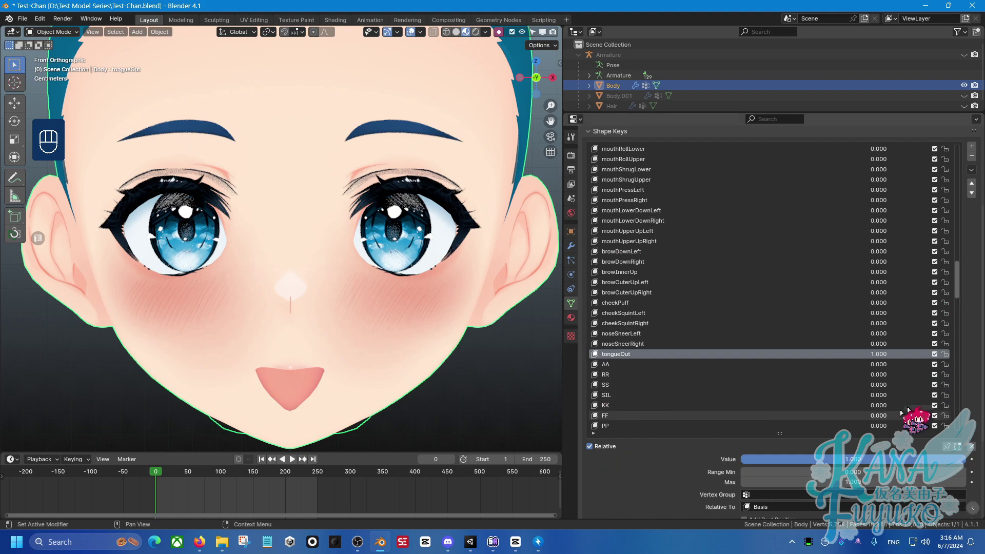
drag(890, 356, 829, 356)
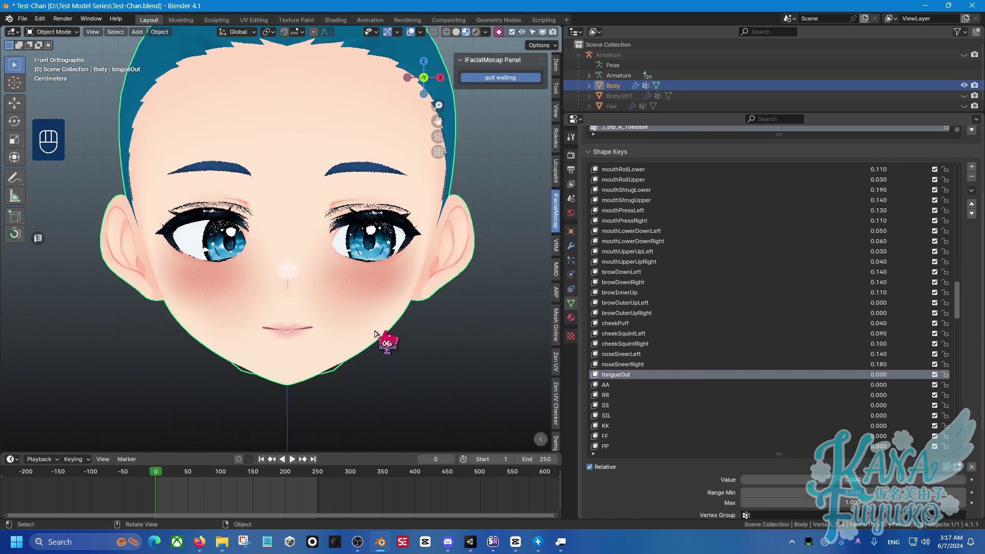
click(437, 371)
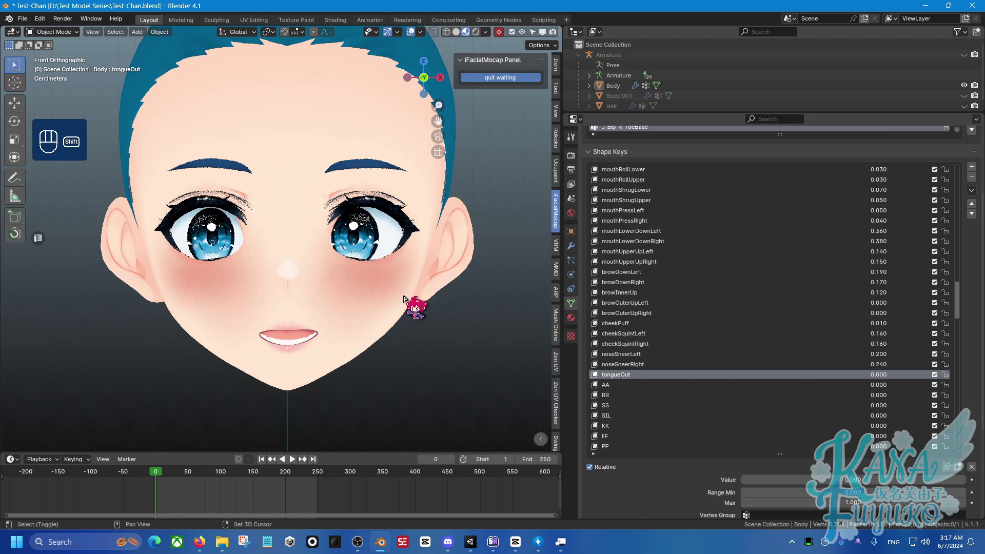
middle_click(405, 307)
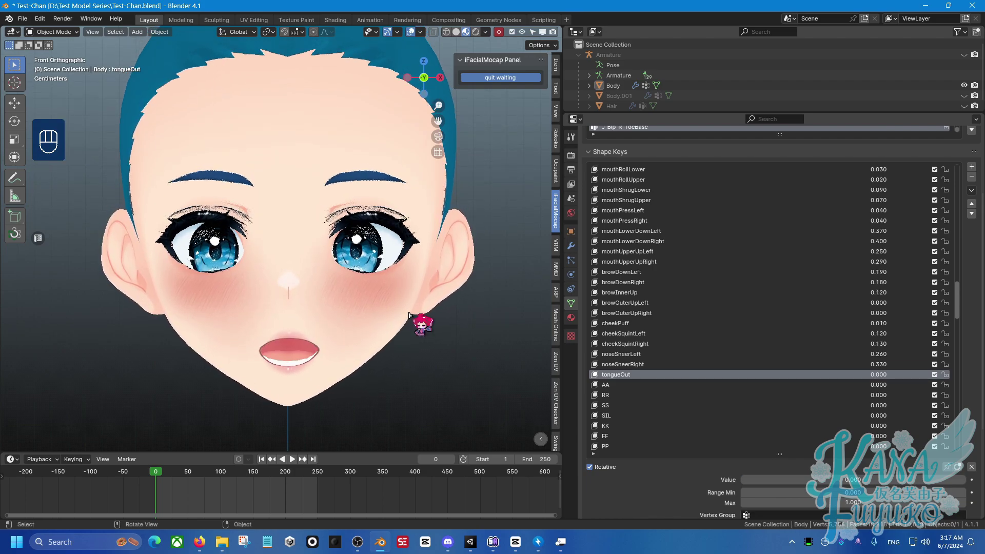
middle_click(396, 324)
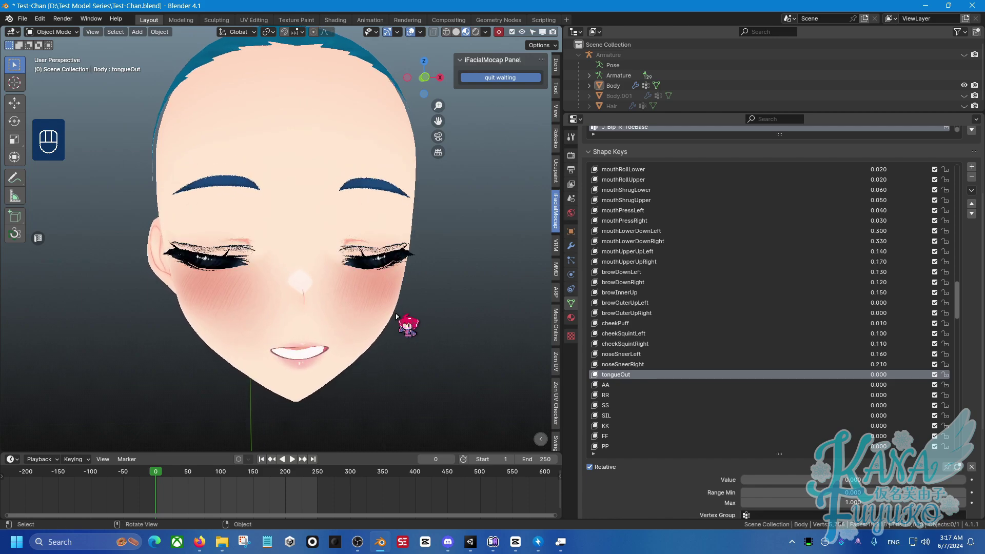
key(KP_5)
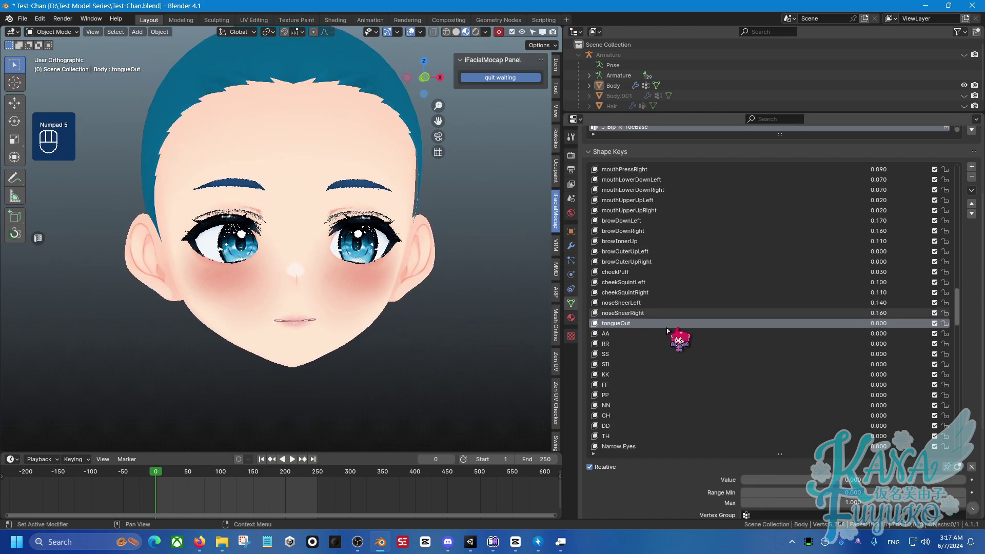
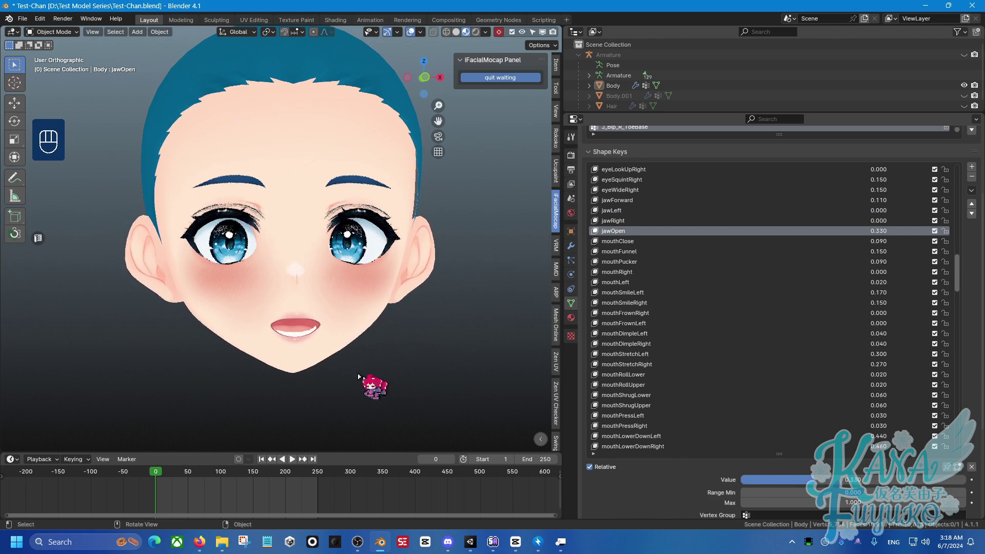
drag(401, 371, 438, 369)
drag(245, 322, 304, 328)
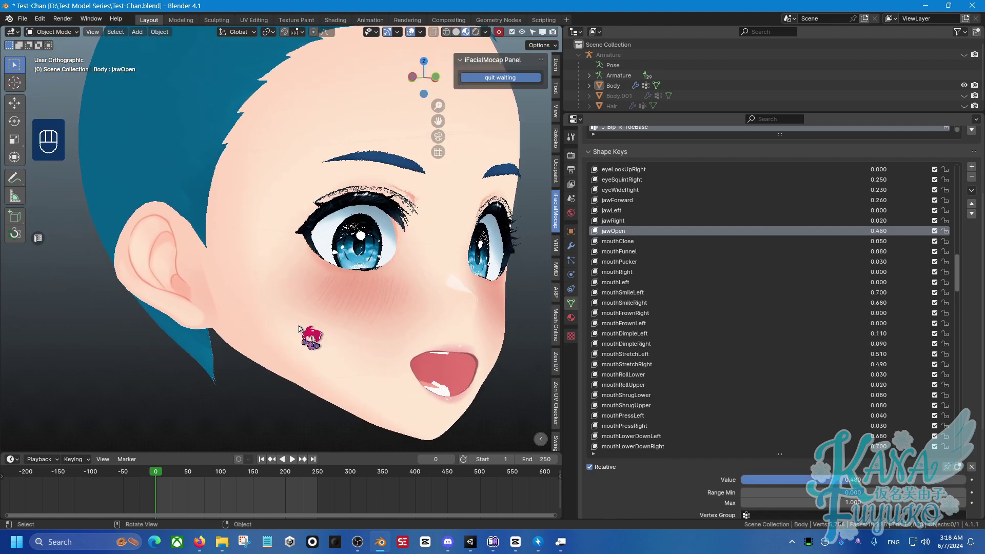
drag(268, 330, 269, 337)
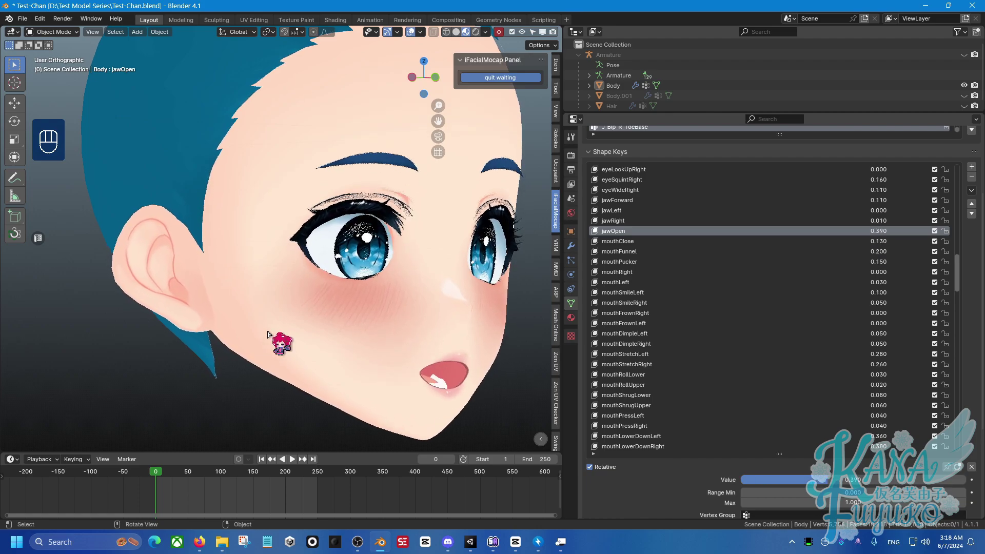
drag(276, 329, 238, 332)
drag(224, 324, 219, 319)
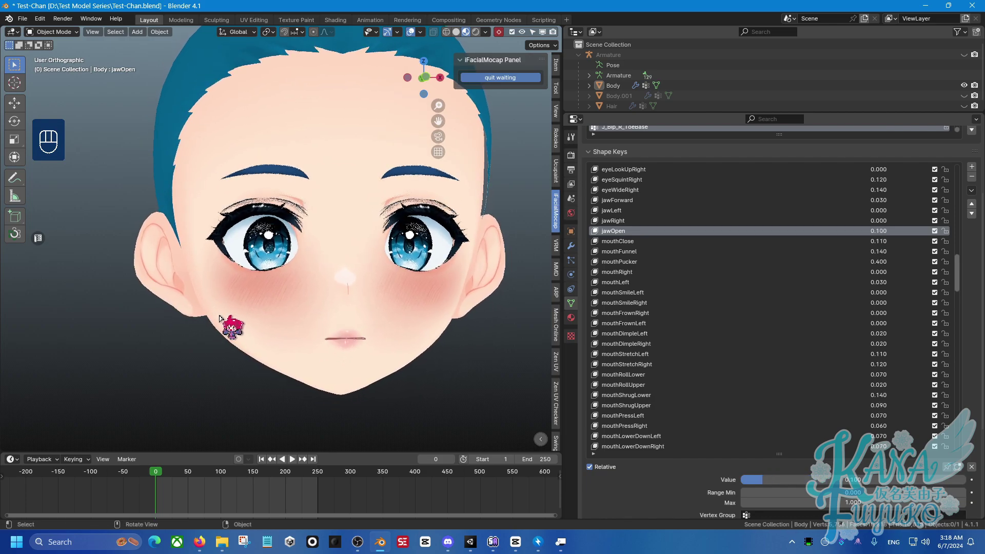
drag(251, 336, 234, 318)
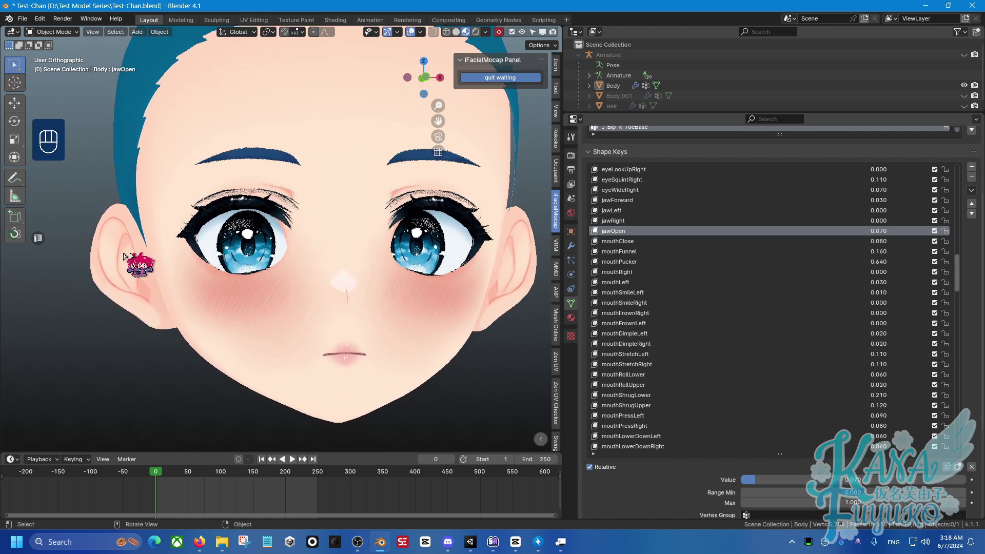
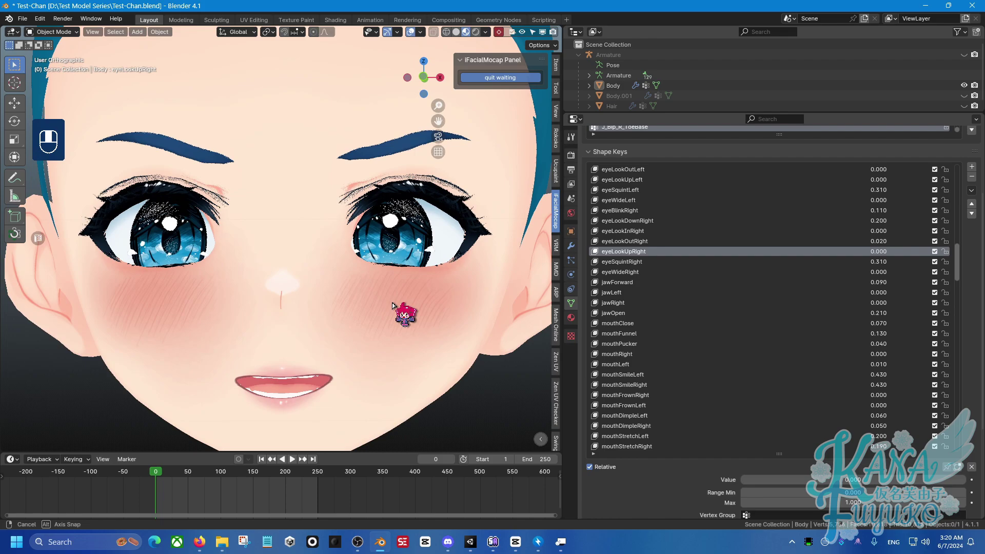
Orbit and pan around the glasses-wearing head to inspect the live-tracked face from several angles
drag(371, 284, 344, 331)
drag(331, 302, 349, 297)
drag(353, 226, 343, 266)
middle_click(315, 194)
drag(315, 243, 299, 252)
drag(281, 257, 239, 253)
drag(227, 278, 294, 226)
middle_click(160, 378)
drag(299, 271, 161, 253)
middle_click(220, 264)
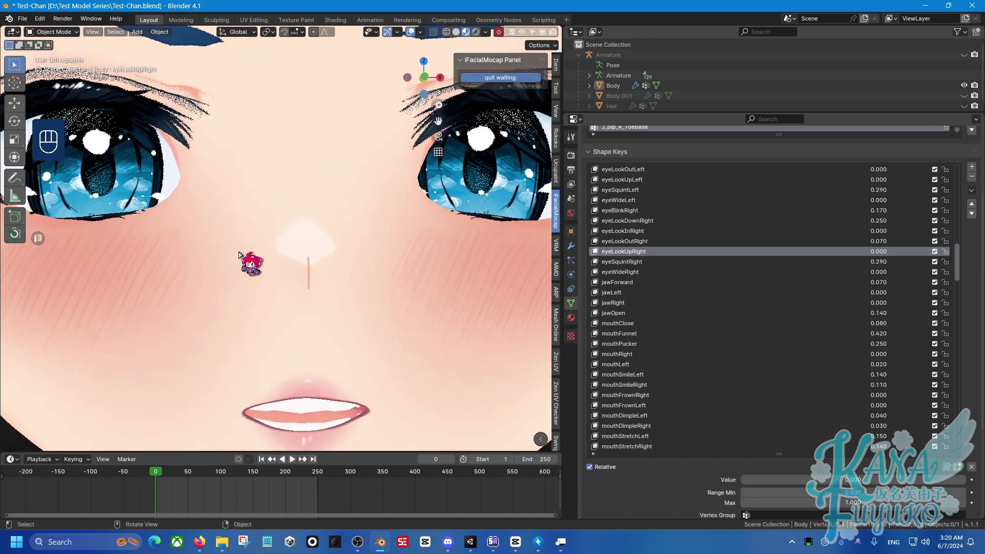
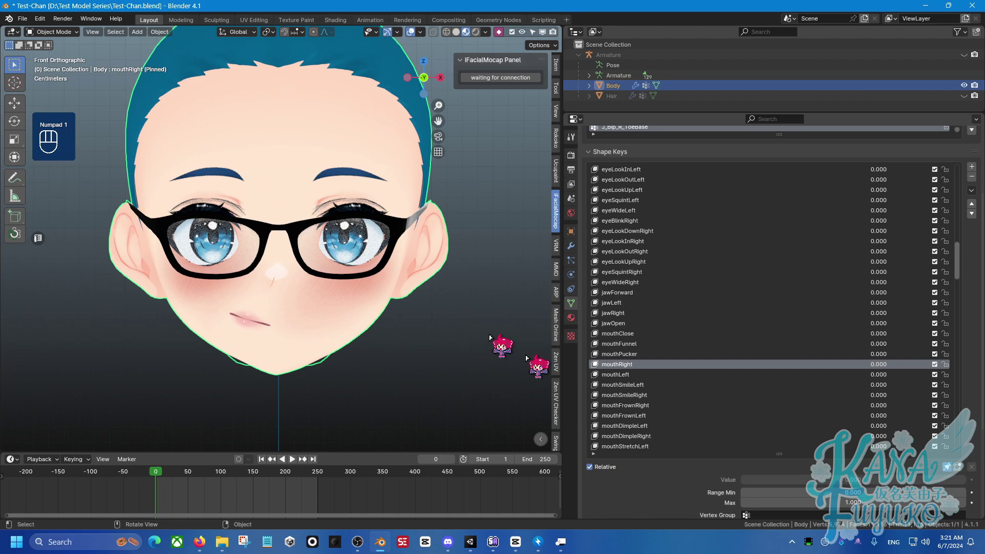
In Edit Mode, select the glasses piece, rotate it on one axis with proportional editing, and return to Object Mode
key(Up)
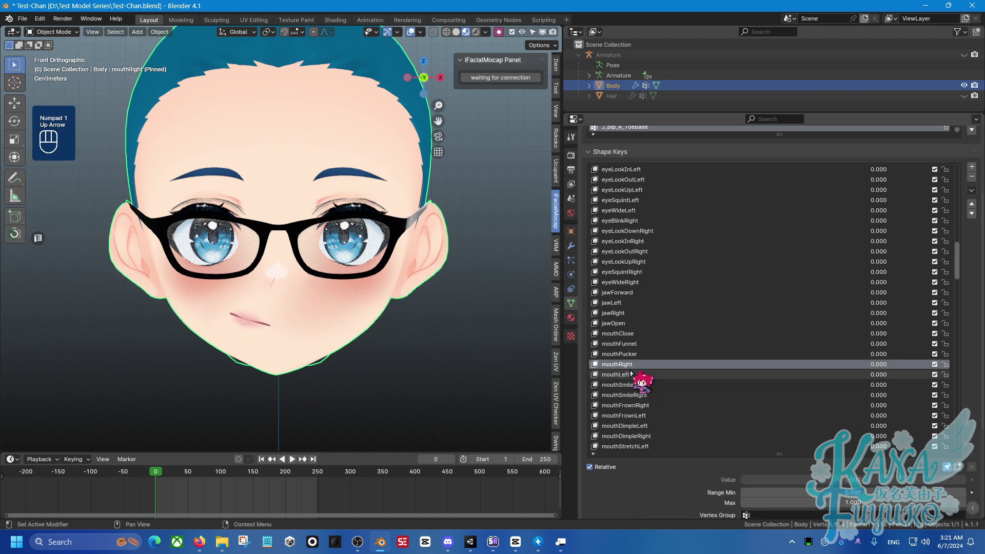
key(Tab)
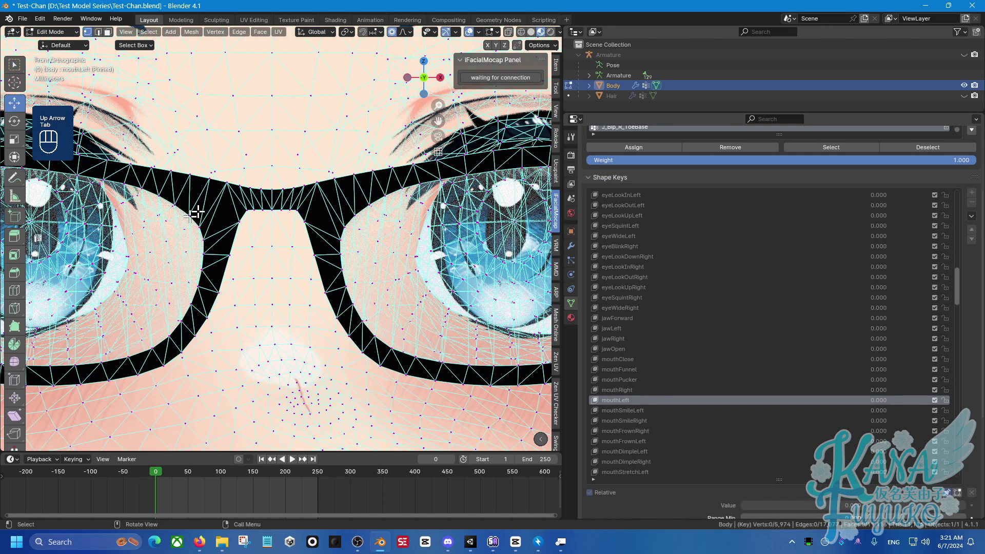
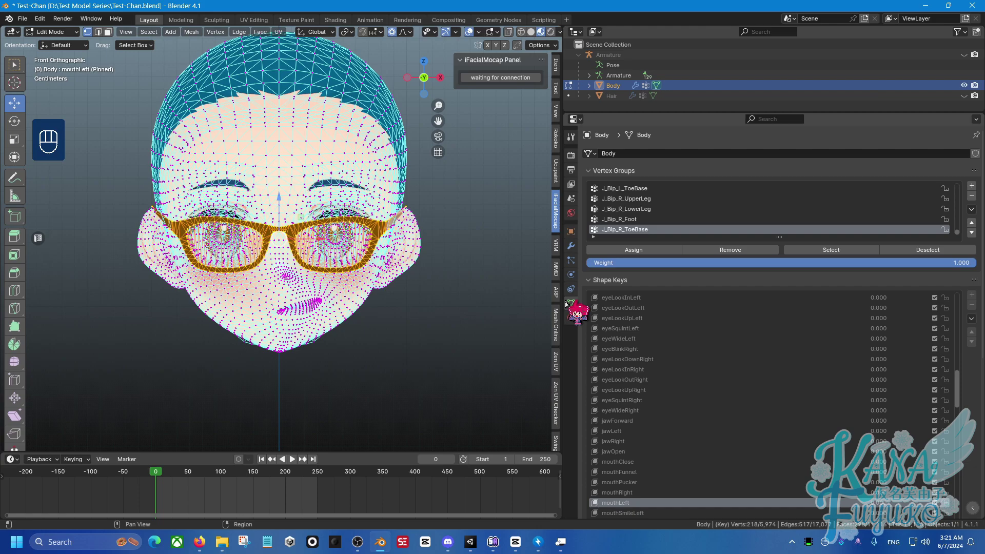
key(KP_1)
key(KP_1)
key(r)
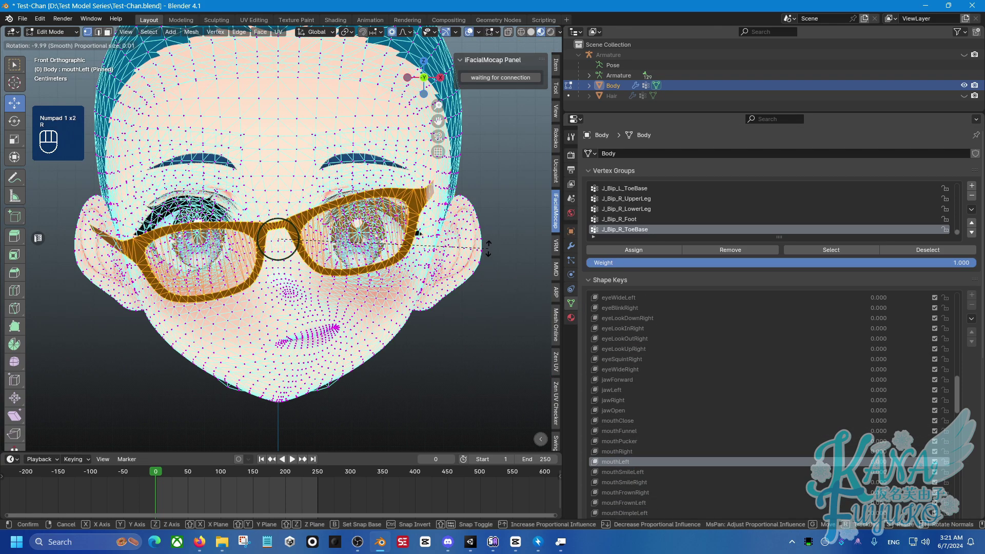
click(642, 450)
key(Tab)
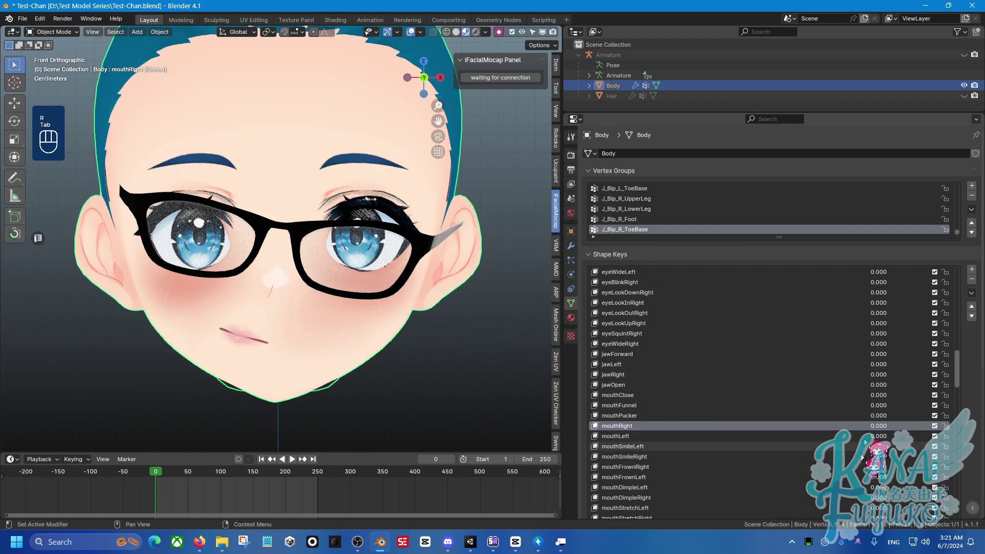
Start iFacialMocap live capture, check the shape keys follow the face, then stop receiving
click(511, 76)
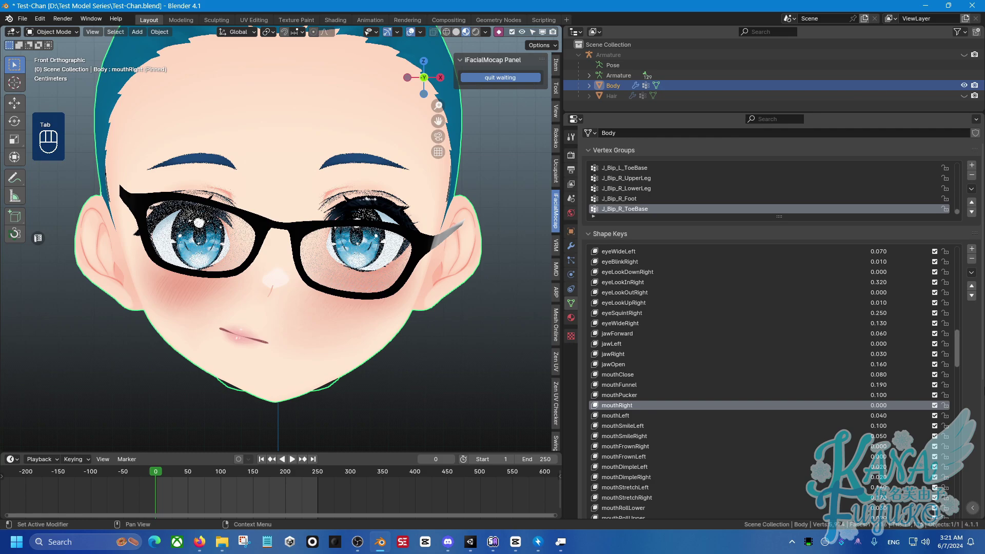
click(944, 484)
click(948, 488)
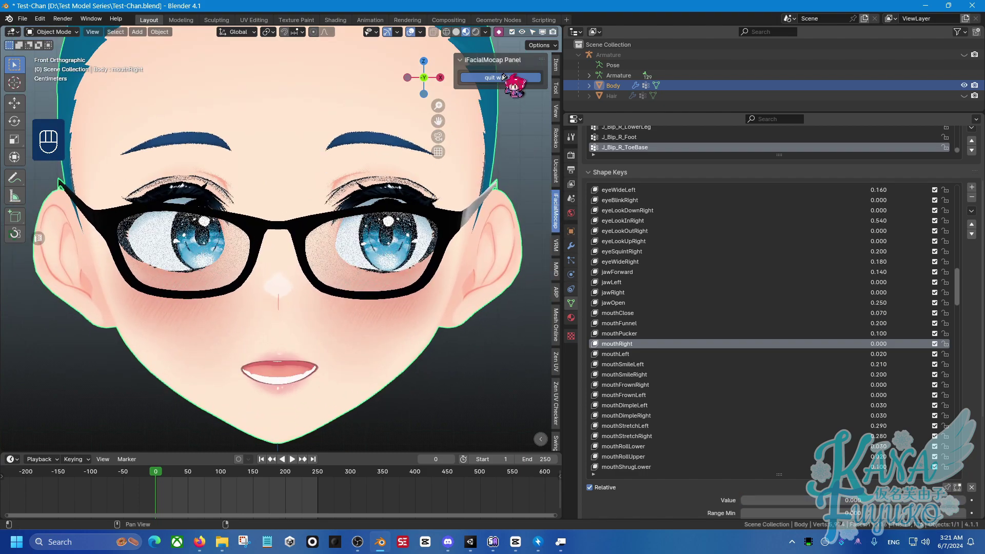
click(504, 78)
In wireframe Edit Mode, select the left lens geometry and scale it flat along Z
key(Tab)
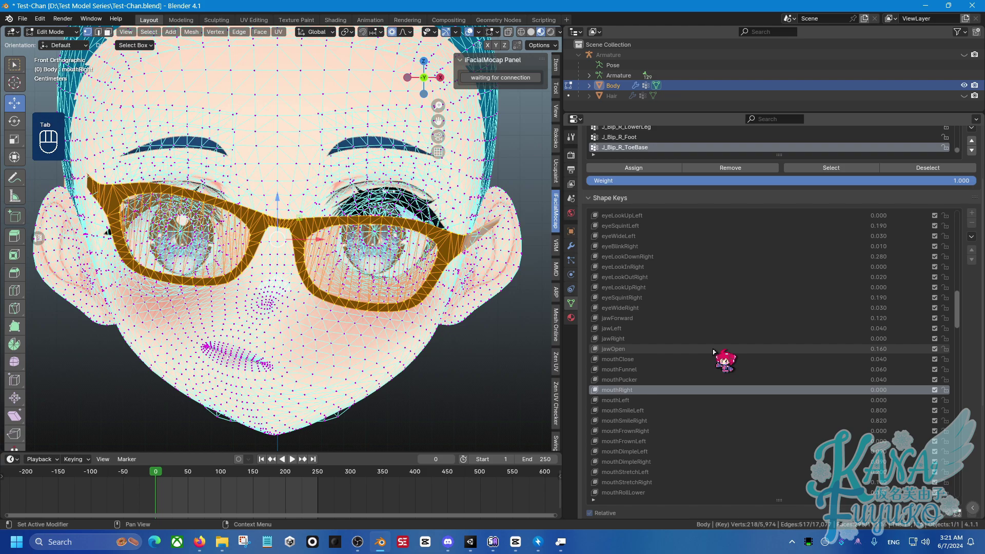
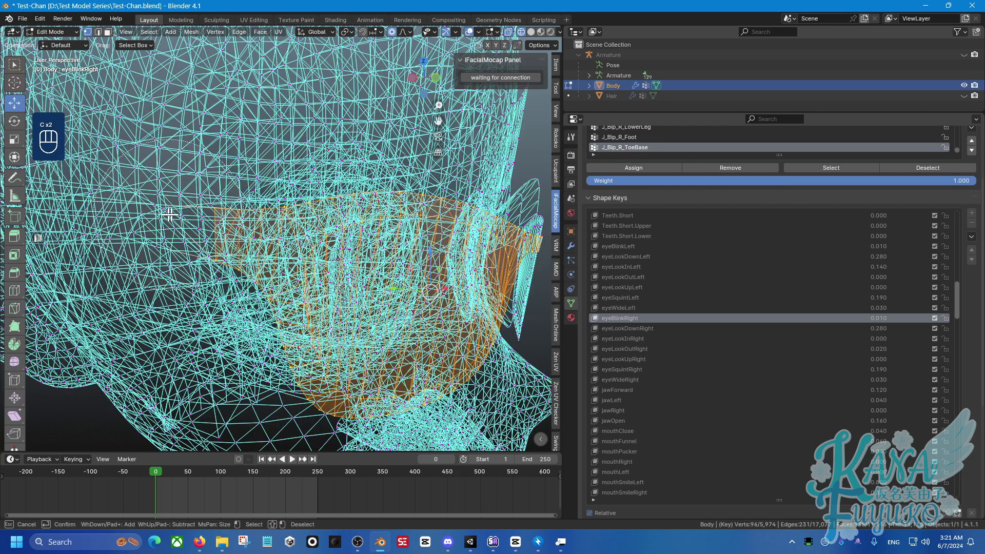
key(z)
key(KP_1)
key(z)
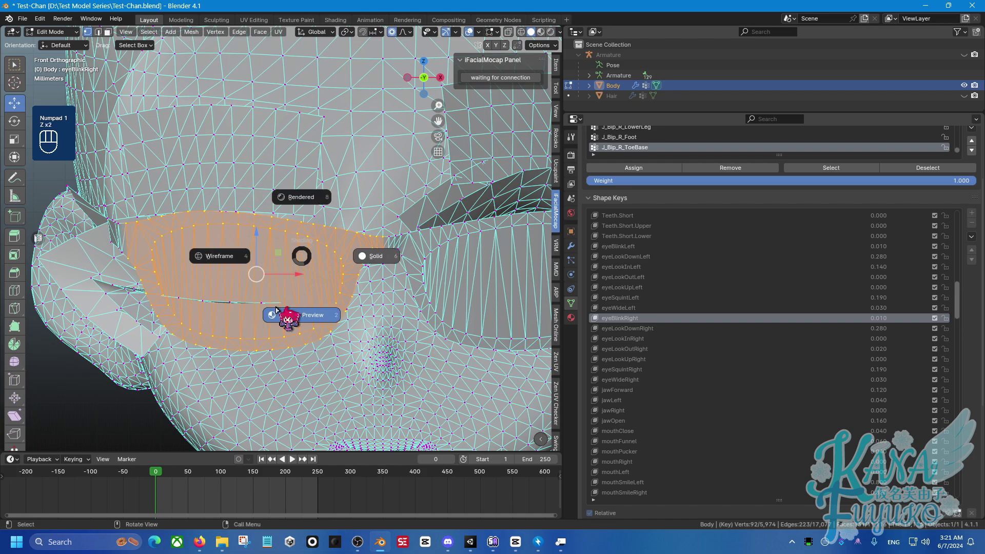
key(s)
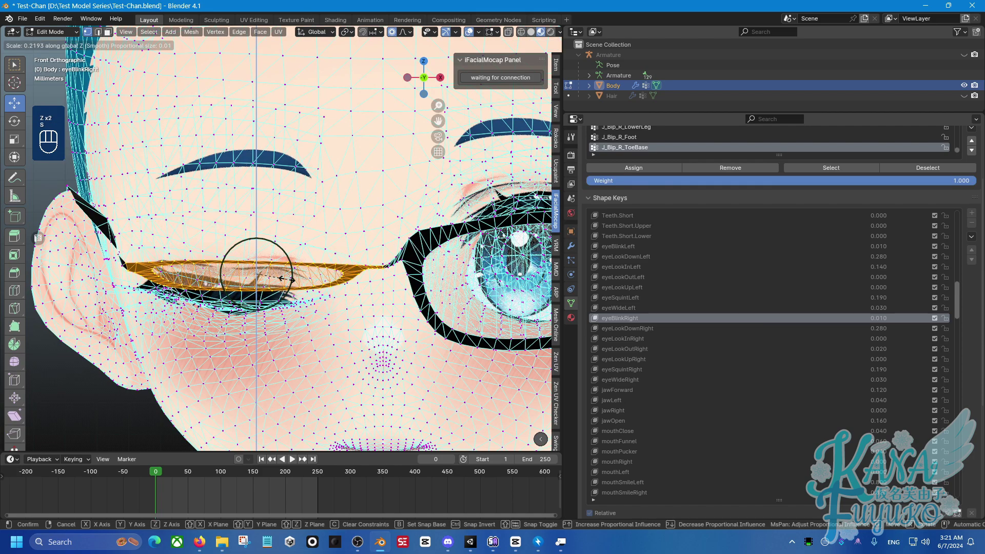
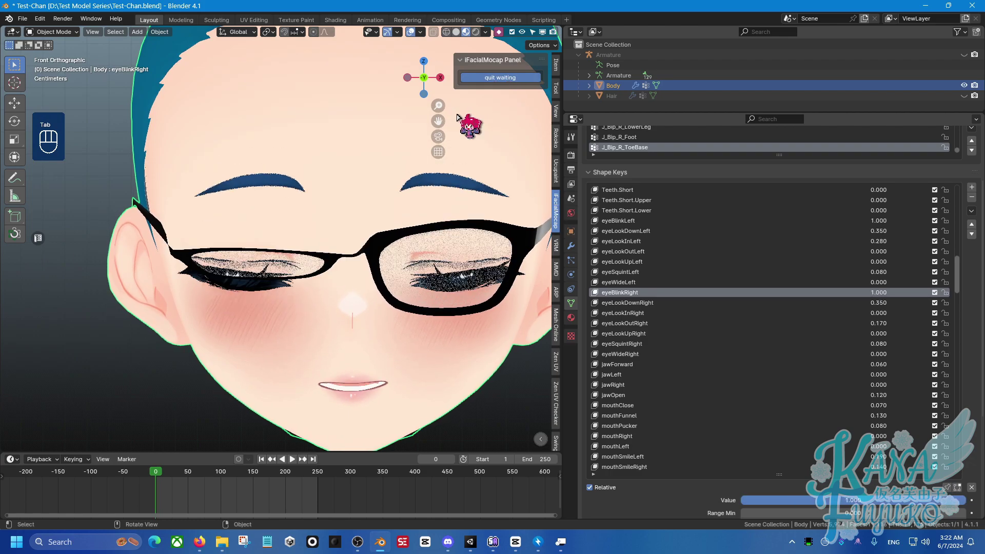
middle_click(340, 213)
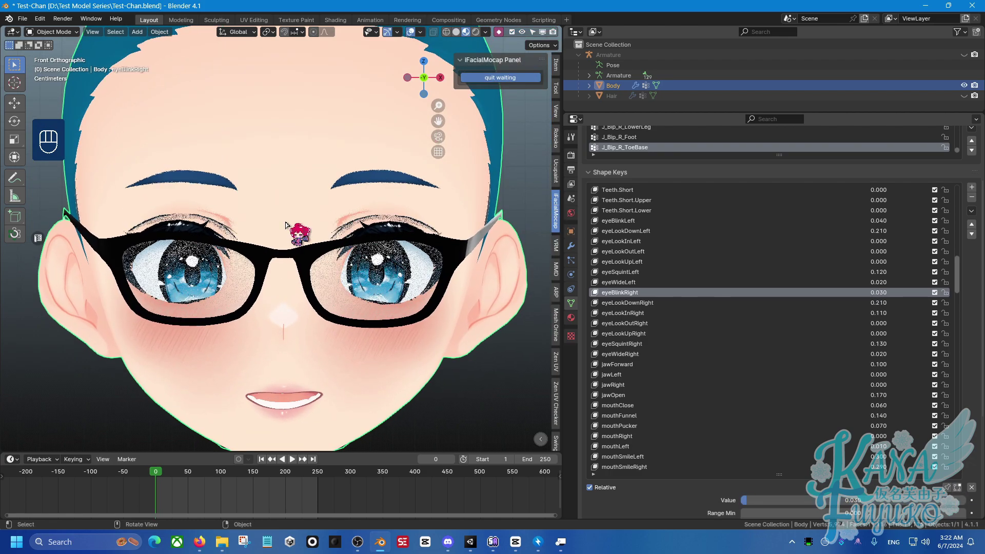
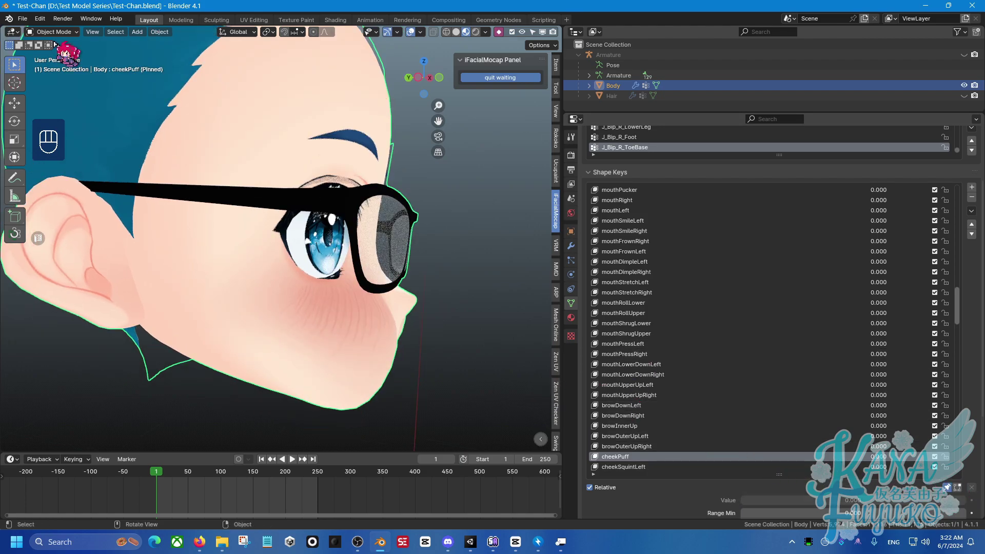
middle_click(385, 245)
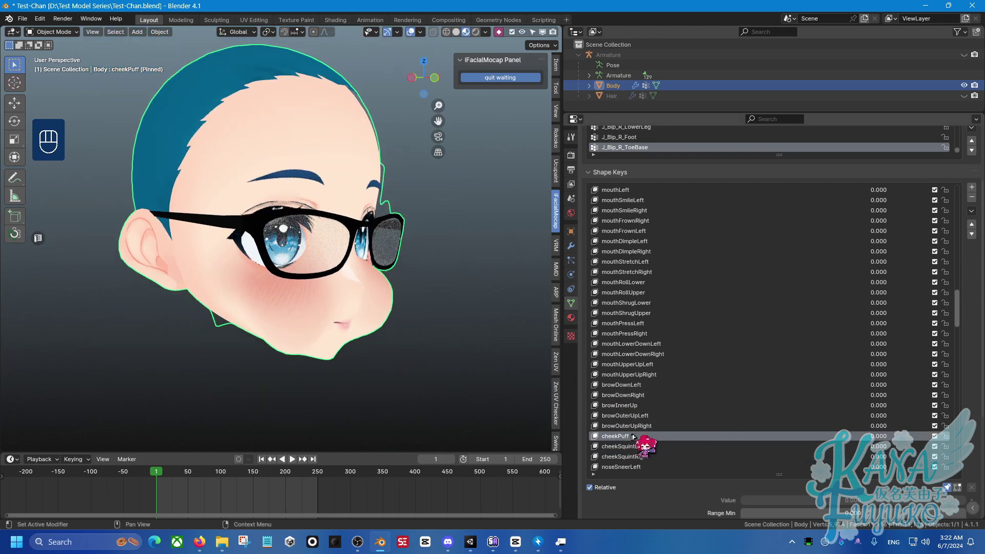
click(641, 426)
key(Up)
key(Up)
key(Up)
drag(460, 341, 430, 335)
click(643, 224)
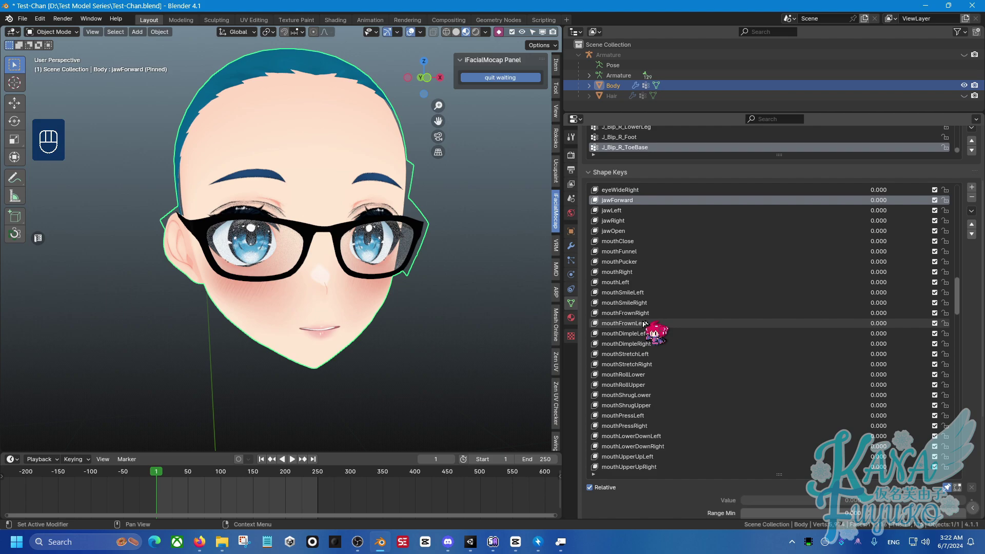
key(Down)
key(Down)
key(Down)
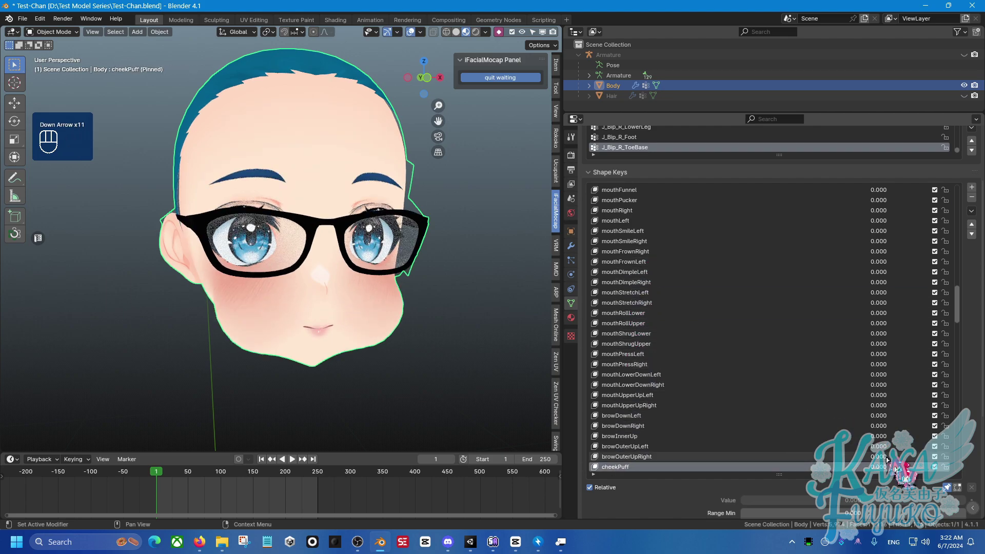
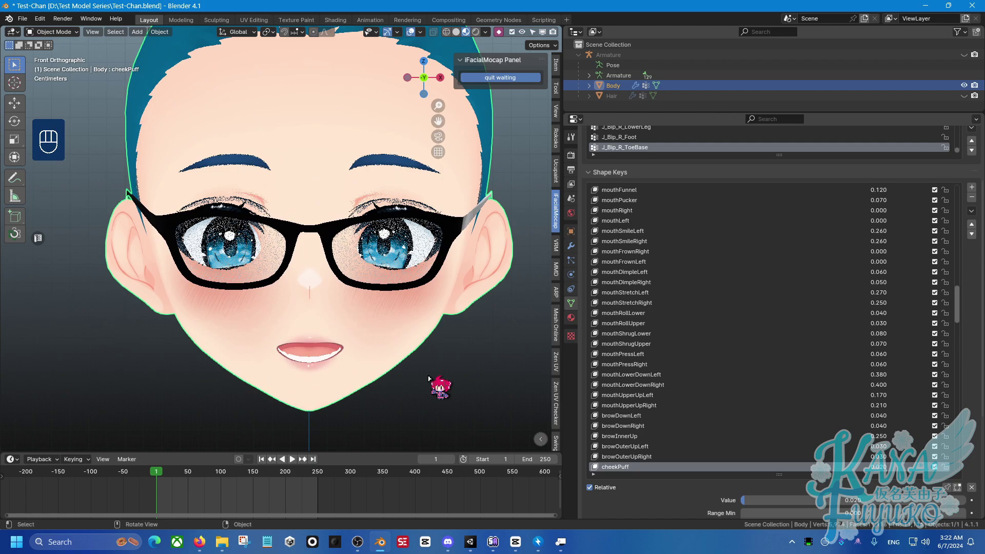
drag(433, 298, 424, 307)
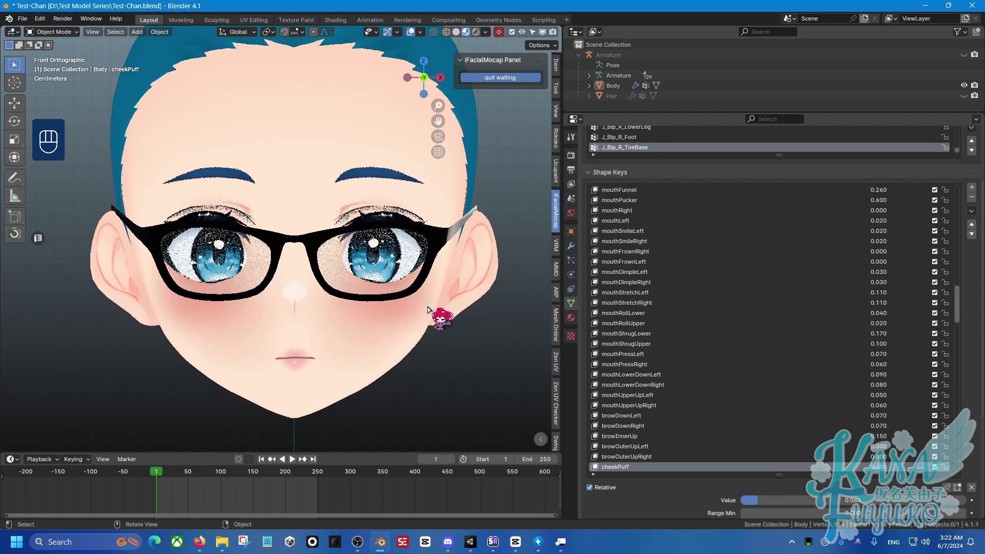
key(KP_5)
drag(434, 309, 414, 275)
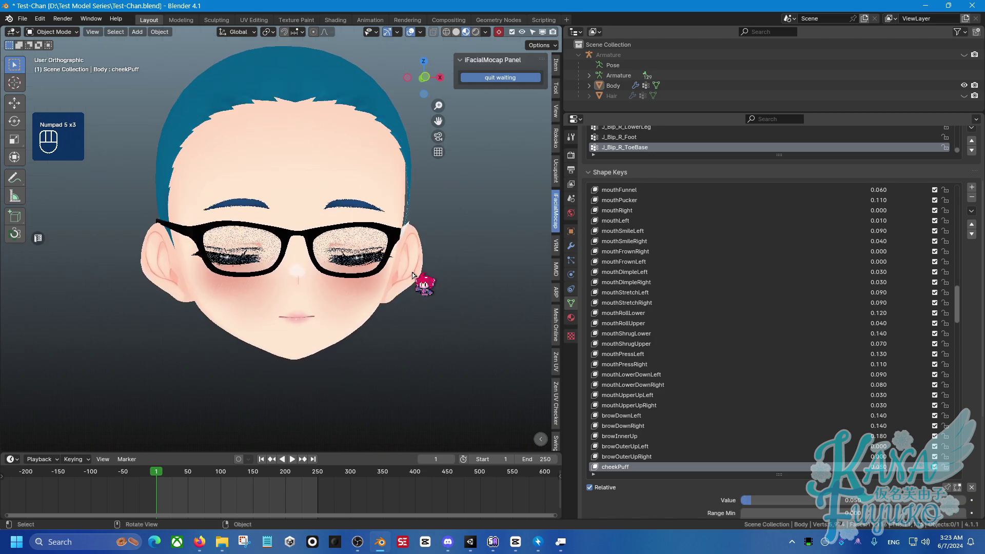
drag(391, 279, 381, 282)
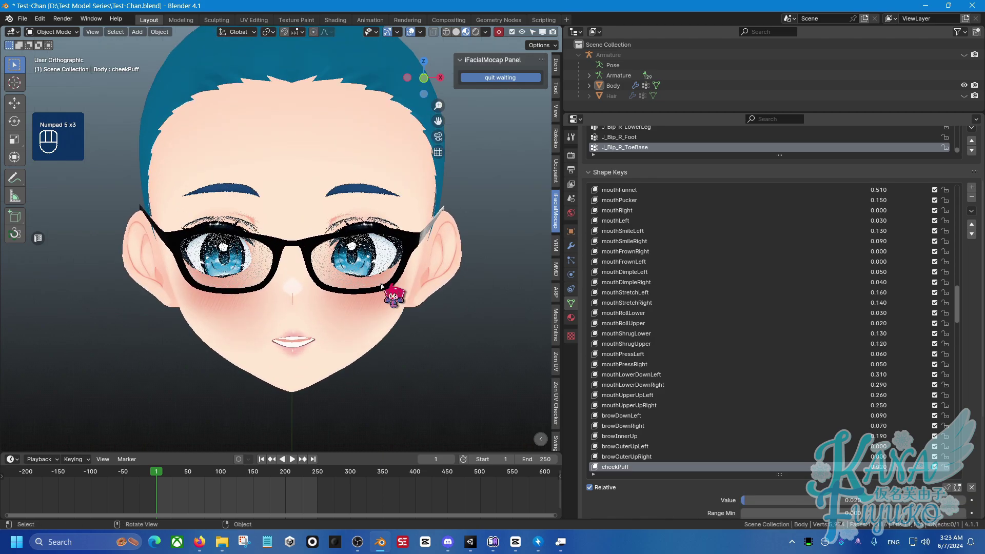
middle_click(382, 281)
drag(379, 272, 363, 232)
middle_click(366, 243)
drag(365, 258, 360, 274)
drag(356, 289, 354, 308)
drag(345, 306, 356, 306)
drag(355, 307, 356, 296)
middle_click(355, 295)
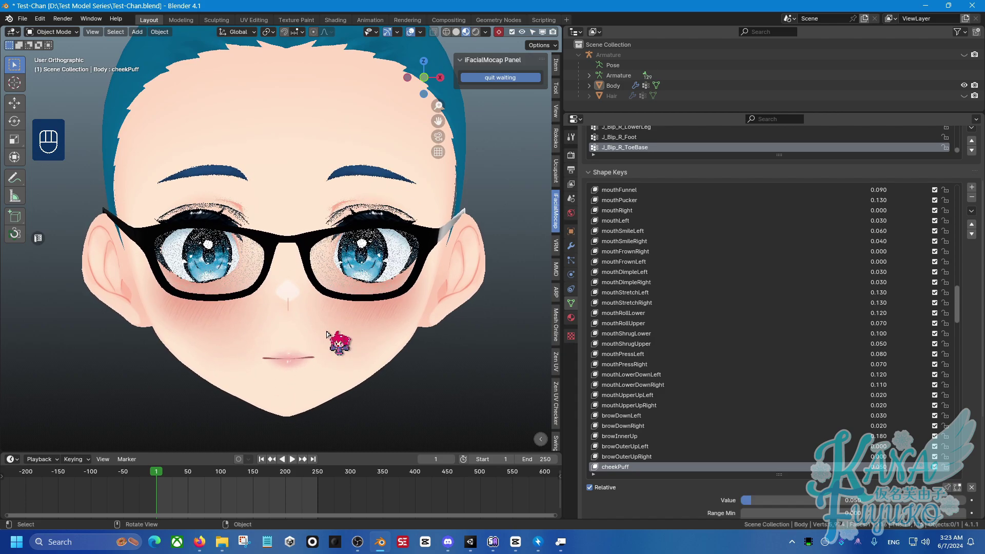
middle_click(328, 331)
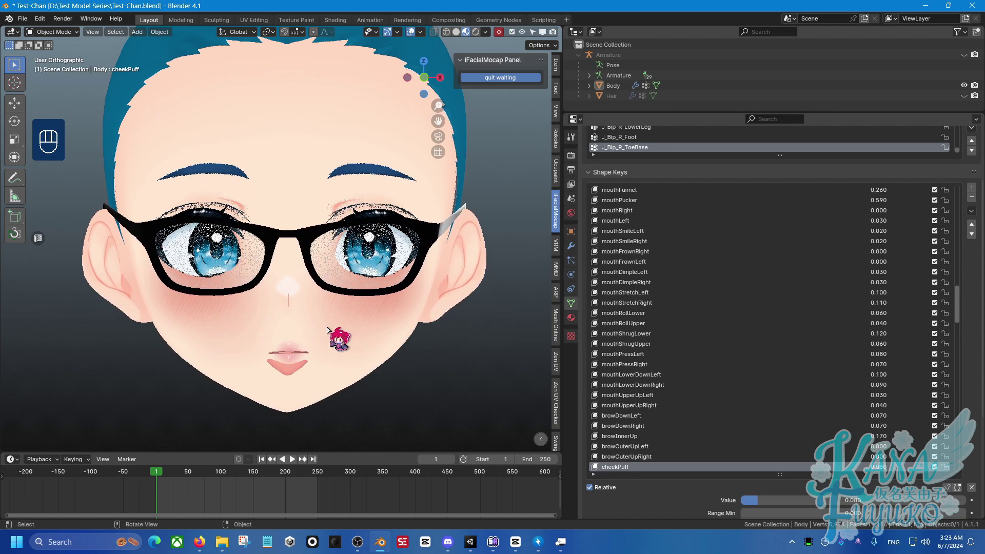
drag(327, 345, 333, 332)
drag(336, 336, 358, 307)
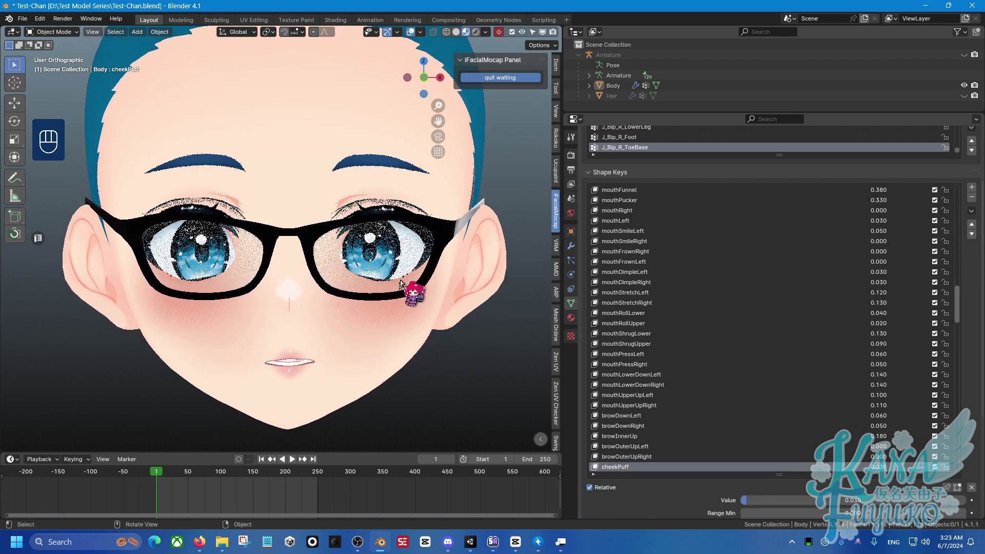
click(439, 381)
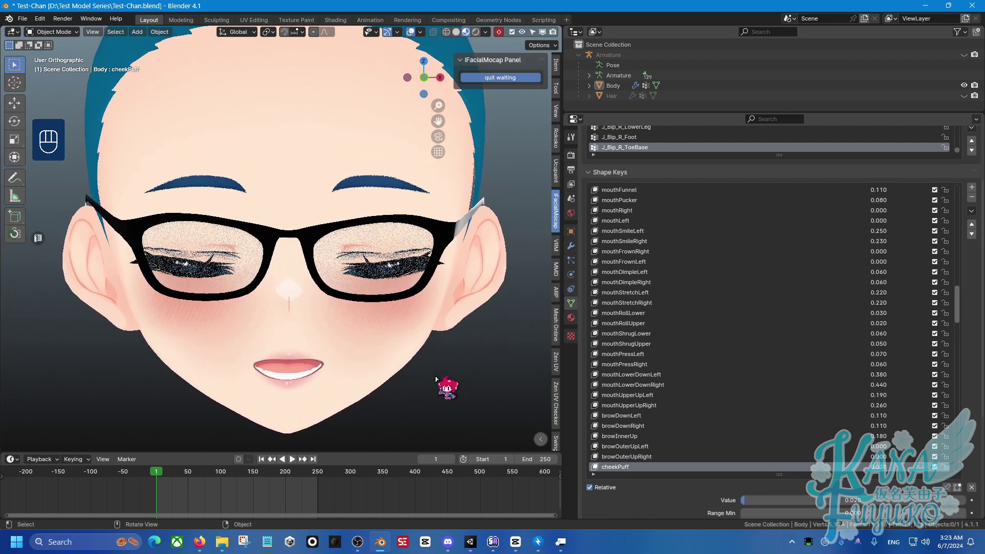